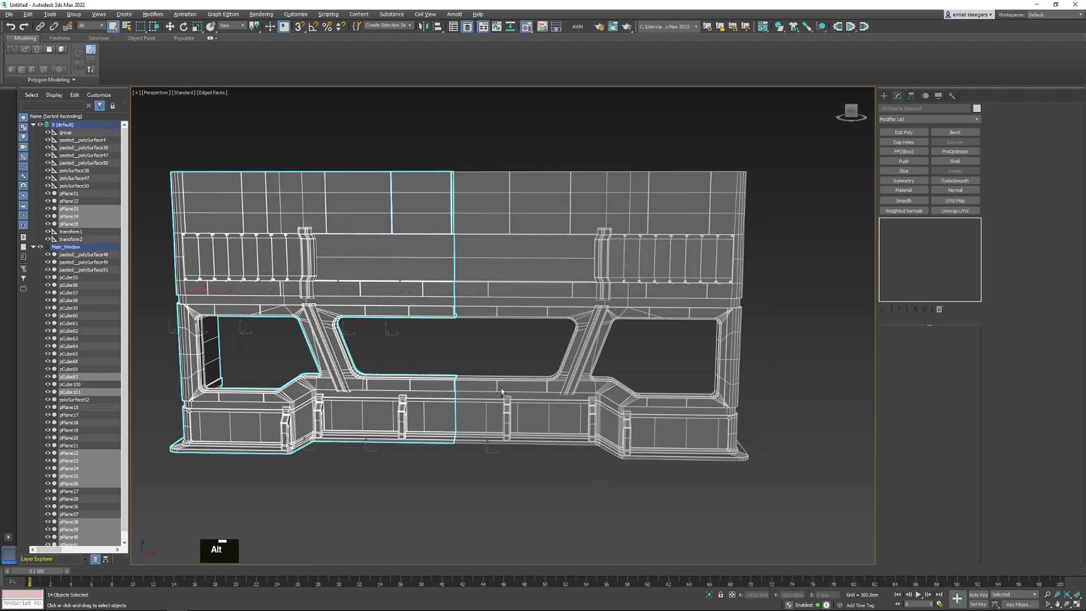
Delete the left half of the wall so only one Main_Window section remains.
middle_click(502, 353)
key("Delete")
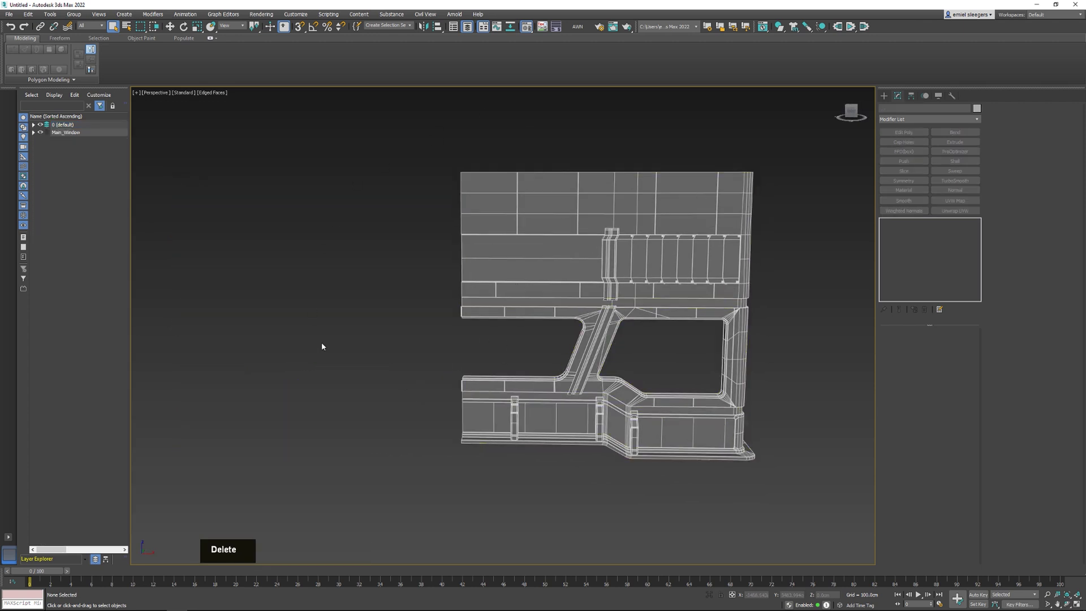
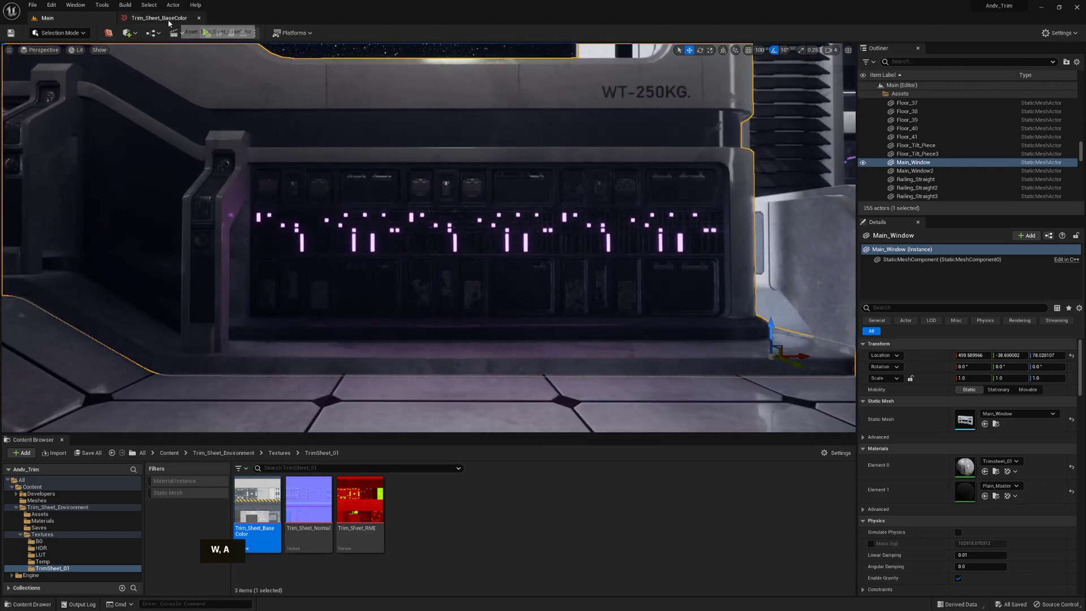
Zoom the level viewport in and out to look over the placed Main_Window wall.
scroll("down", 3)
scroll("up", 3)
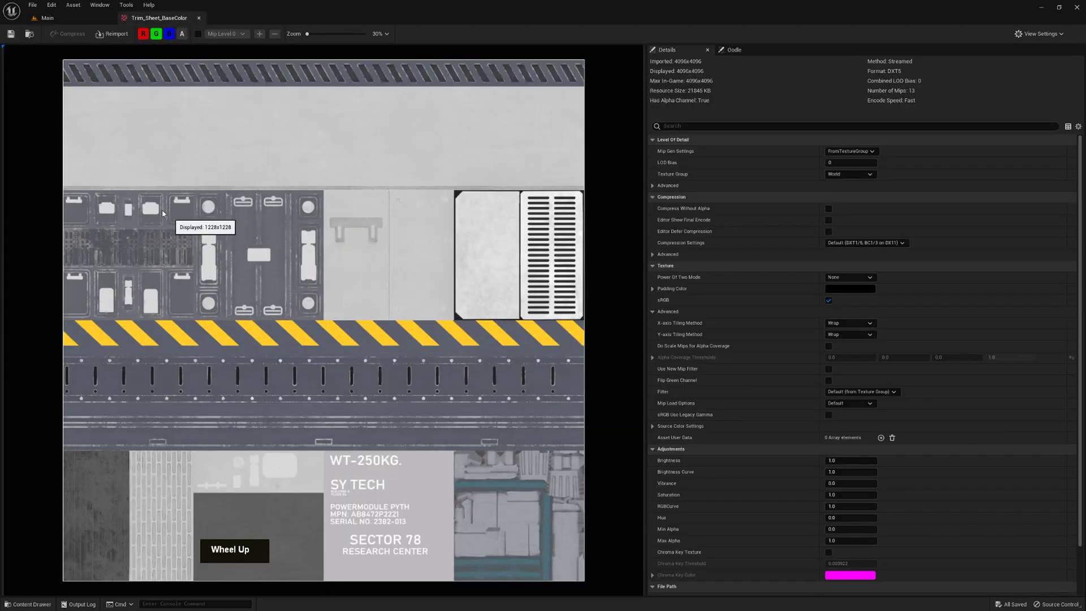
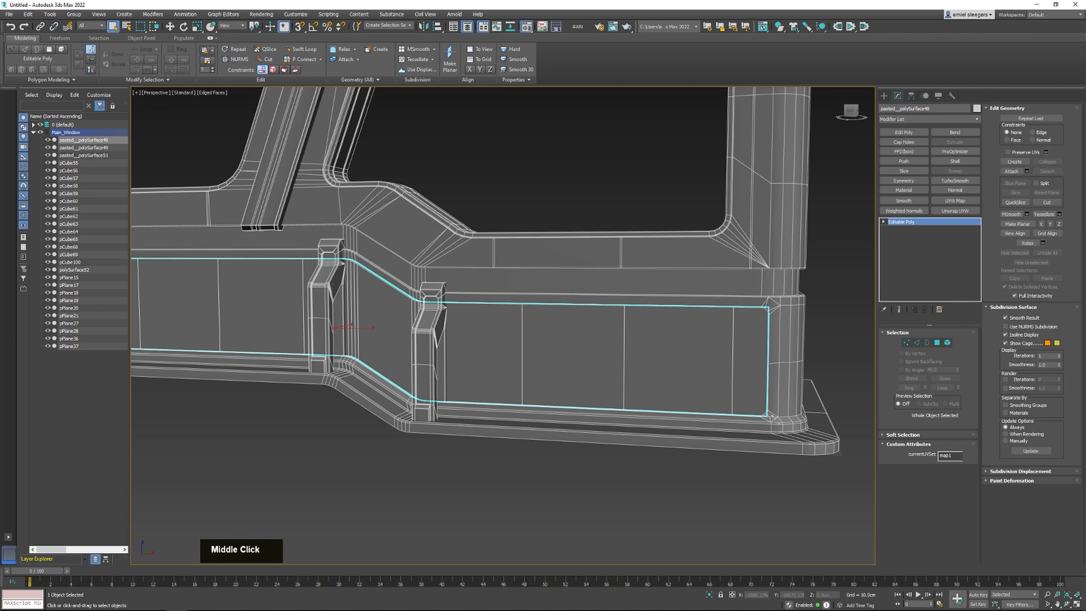
Zoom in on the long lower panel beneath the window to reach its faces.
middle_click(467, 275)
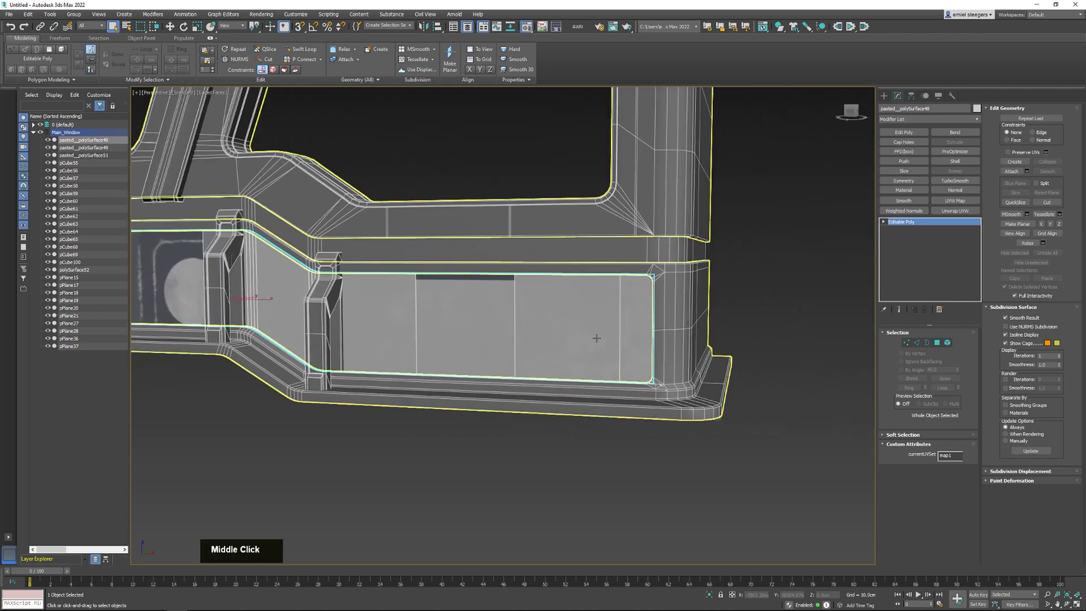
scroll("up", 3)
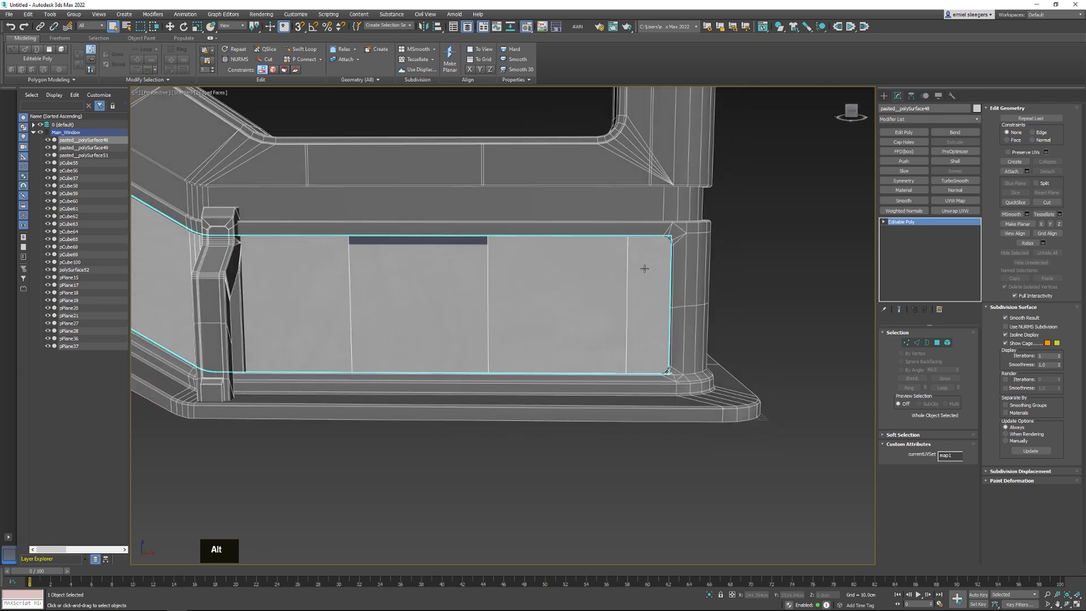
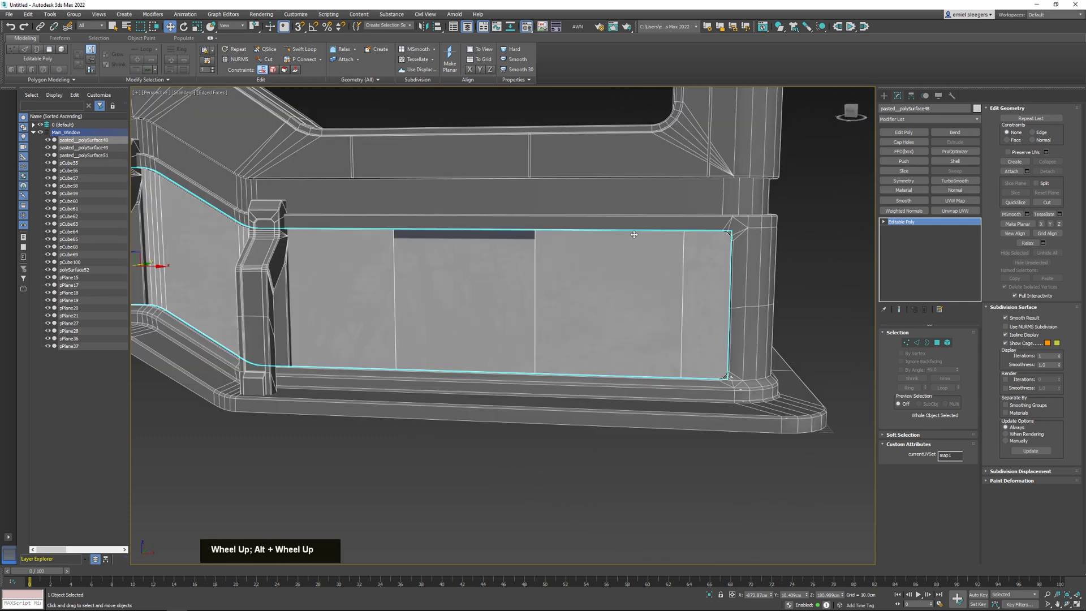
middle_click(384, 258)
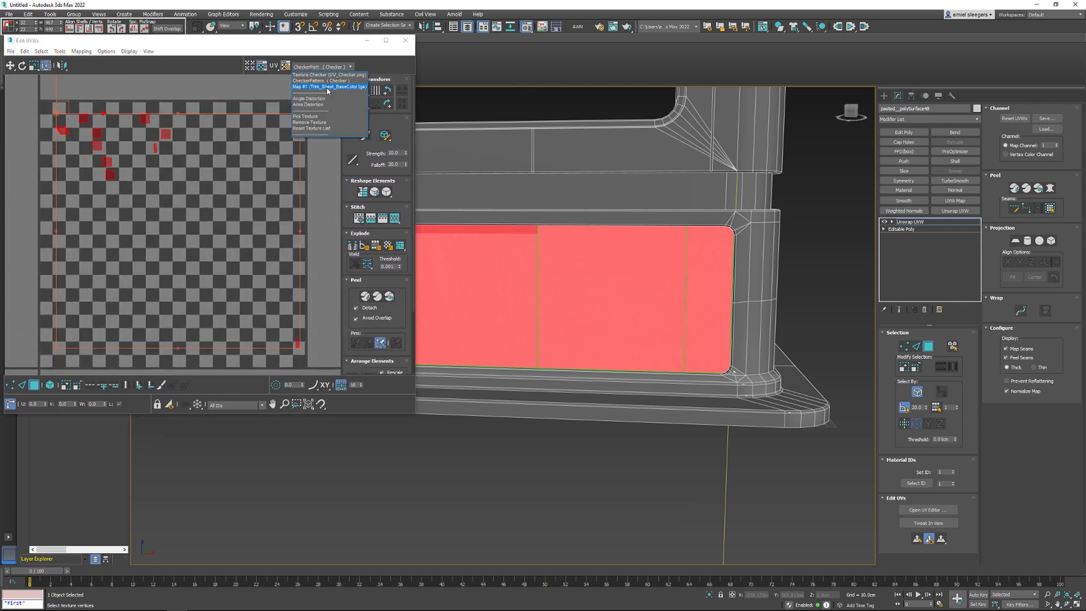
Shrink the lower panel's UVs to a quarter of the trim sheet with the Move/scale tool.
middle_click(388, 211)
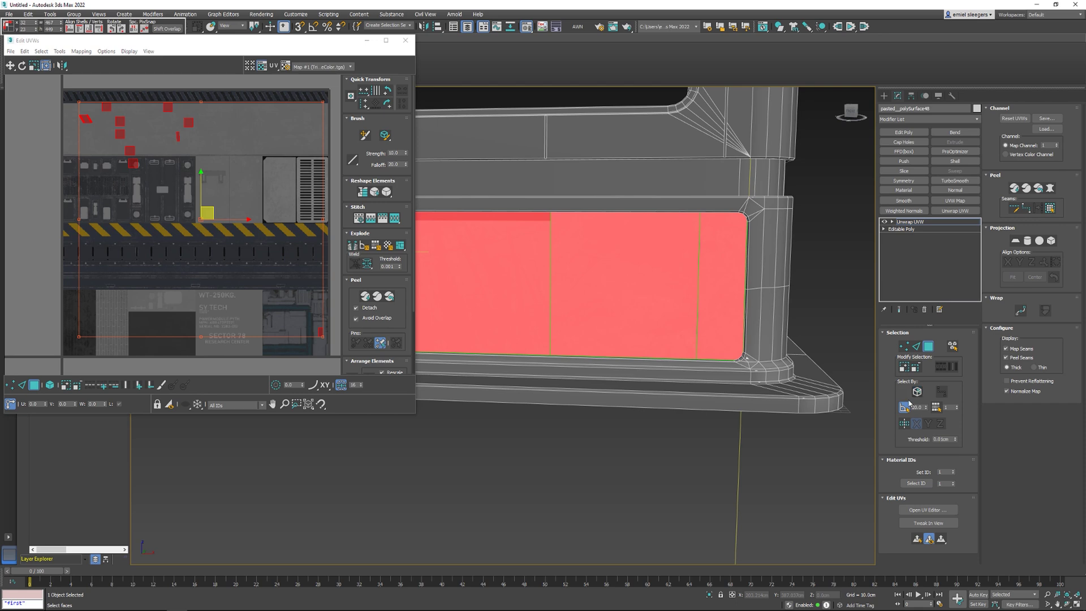
double_click(388, 210)
scroll("up", 3)
key("w")
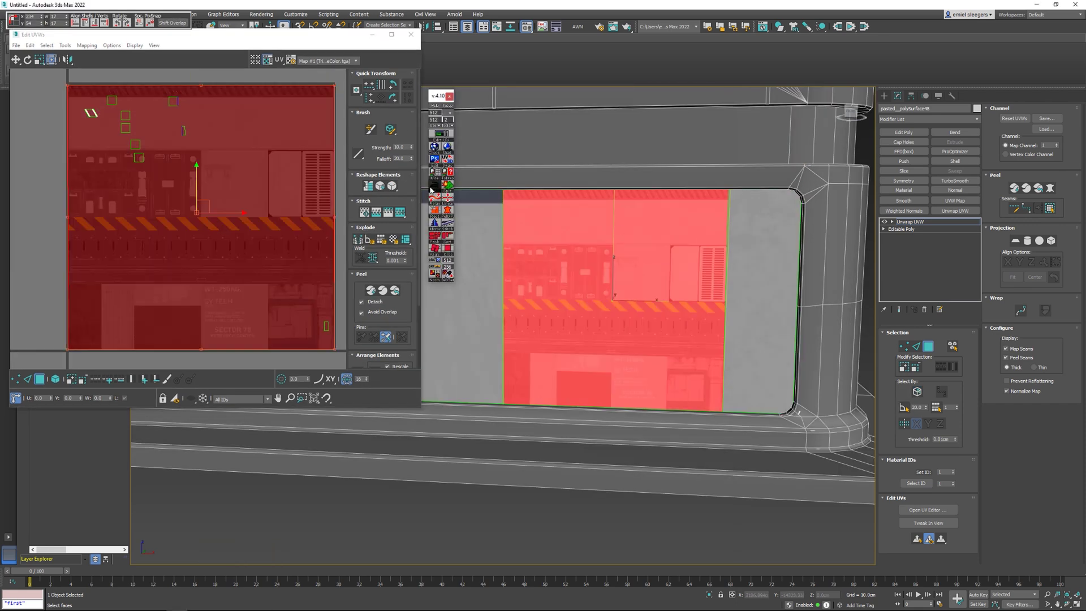
middle_click(440, 203)
left_click(440, 203)
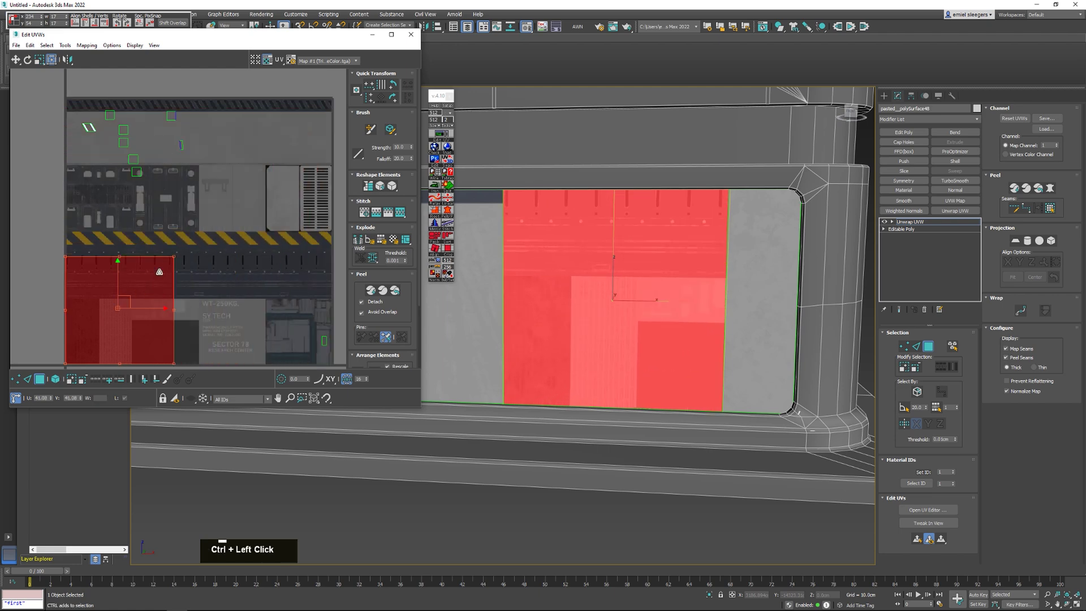
Position the panel faces over the dark greebled panel strip in the UV editor.
middle_click(441, 203)
scroll("up", 3)
middle_click(440, 203)
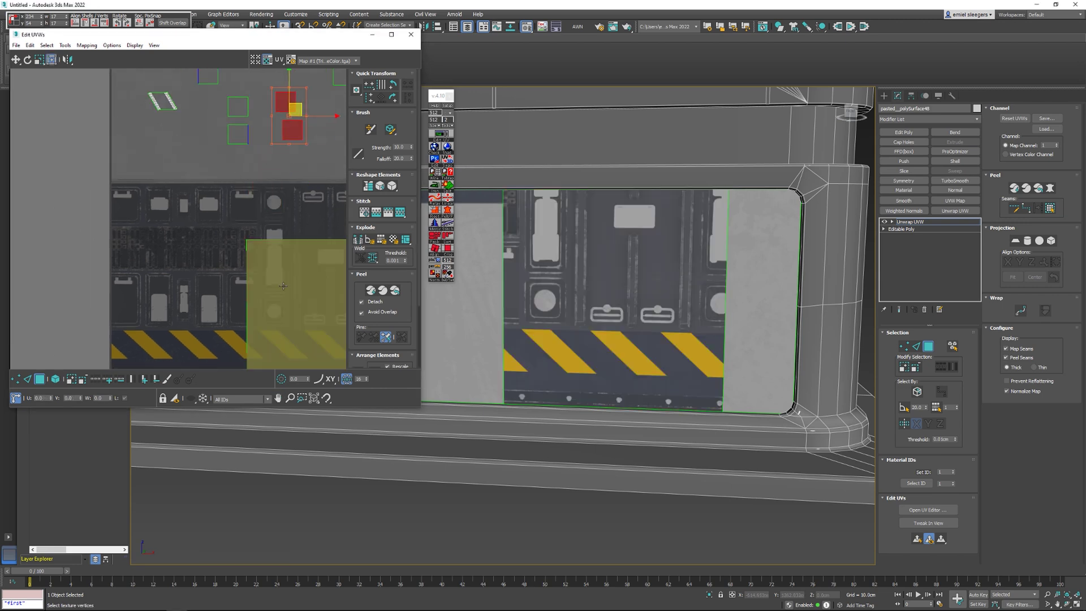
middle_click(441, 202)
scroll("up", 3)
middle_click(440, 203)
scroll("up", 3)
scroll("down", 3)
middle_click(440, 202)
scroll("down", 3)
middle_click(440, 202)
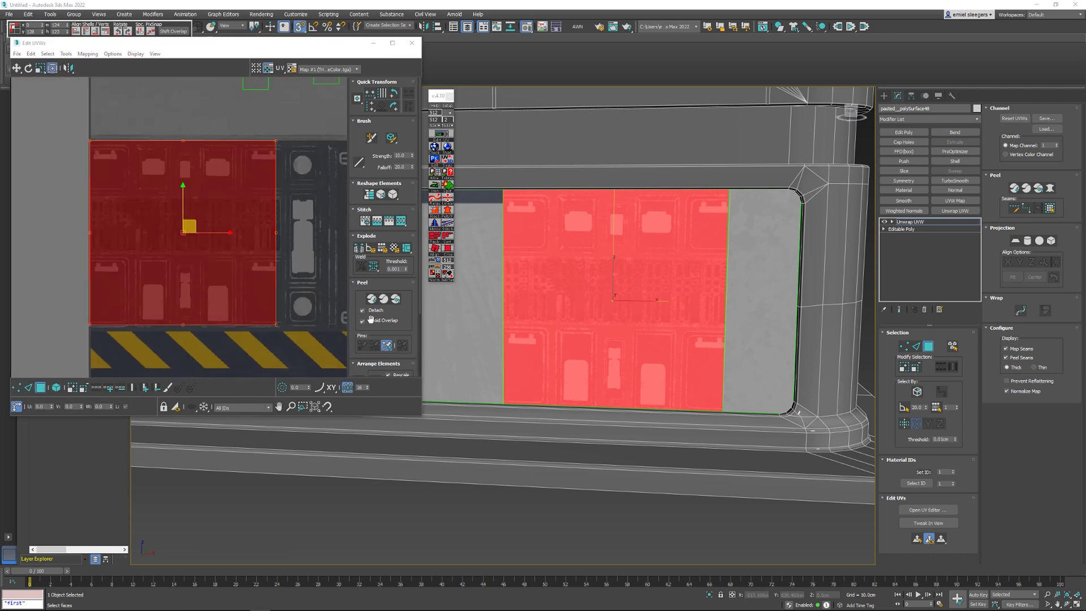
scroll("down", 3)
middle_click(441, 202)
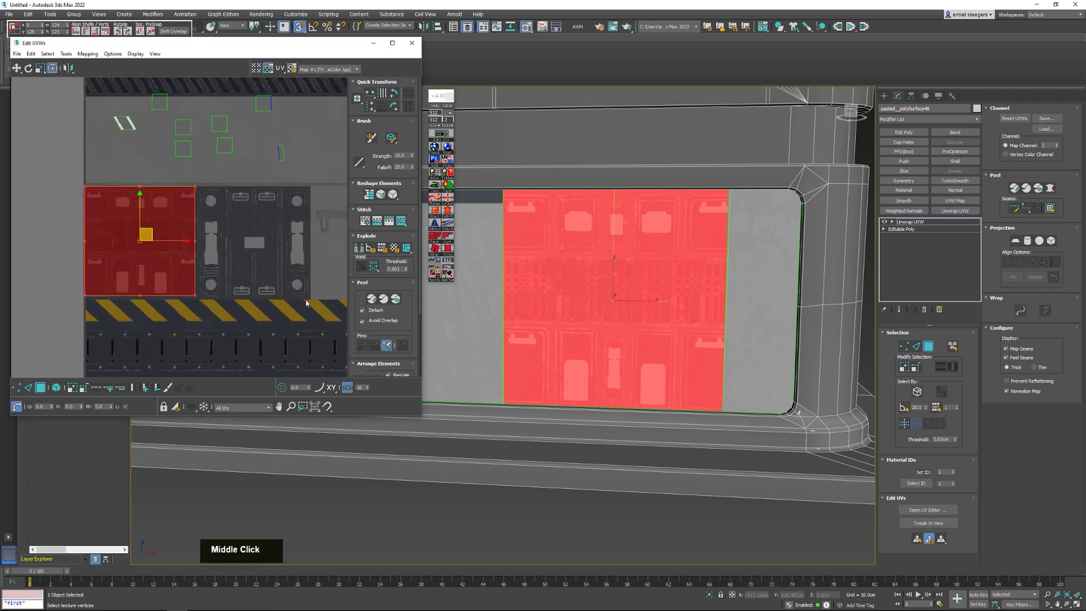
middle_click(440, 202)
scroll("up", 3)
middle_click(441, 202)
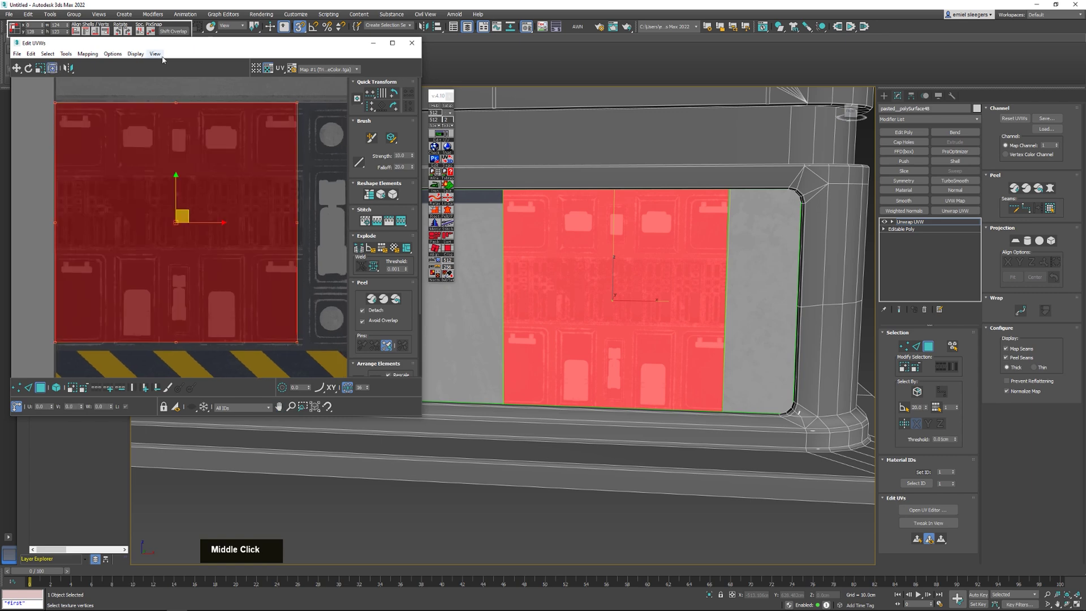
scroll("down", 3)
middle_click(440, 203)
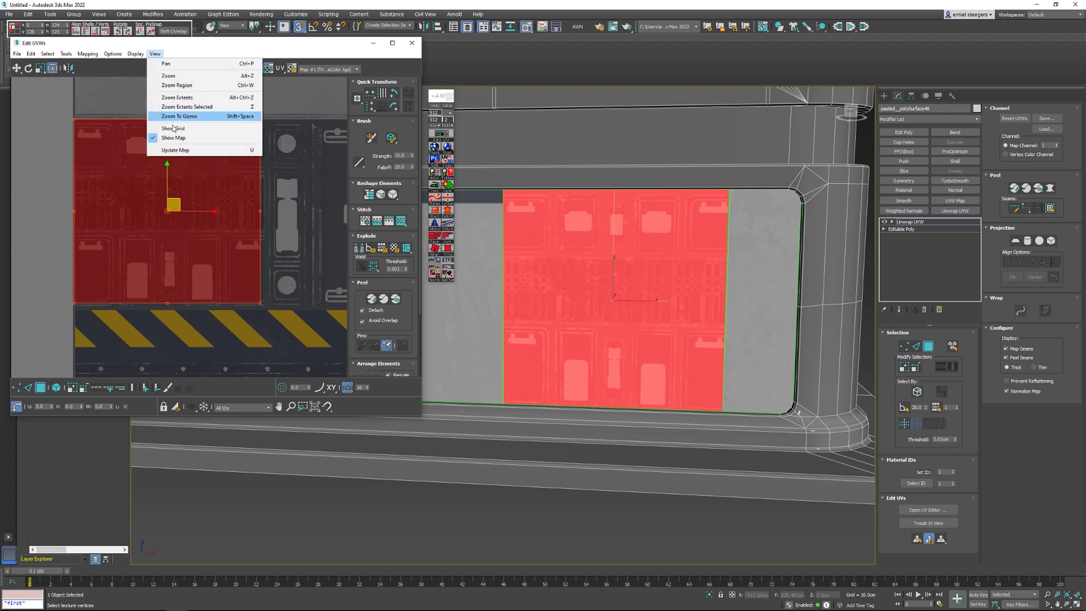
Snap the UV island to the grid and shrink the next panel section's UVs.
middle_click(440, 202)
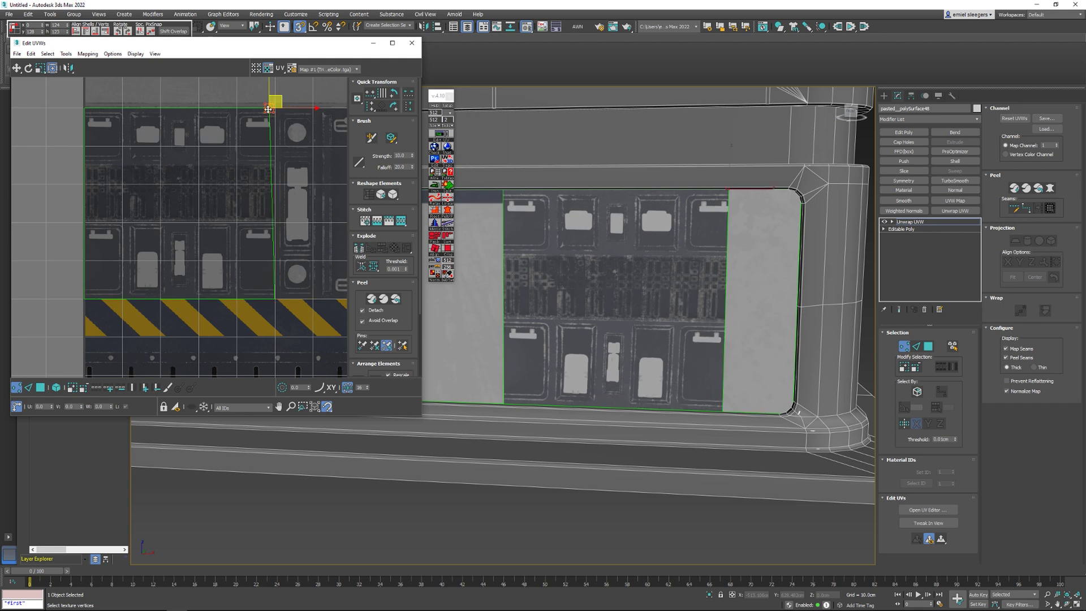
middle_click(440, 203)
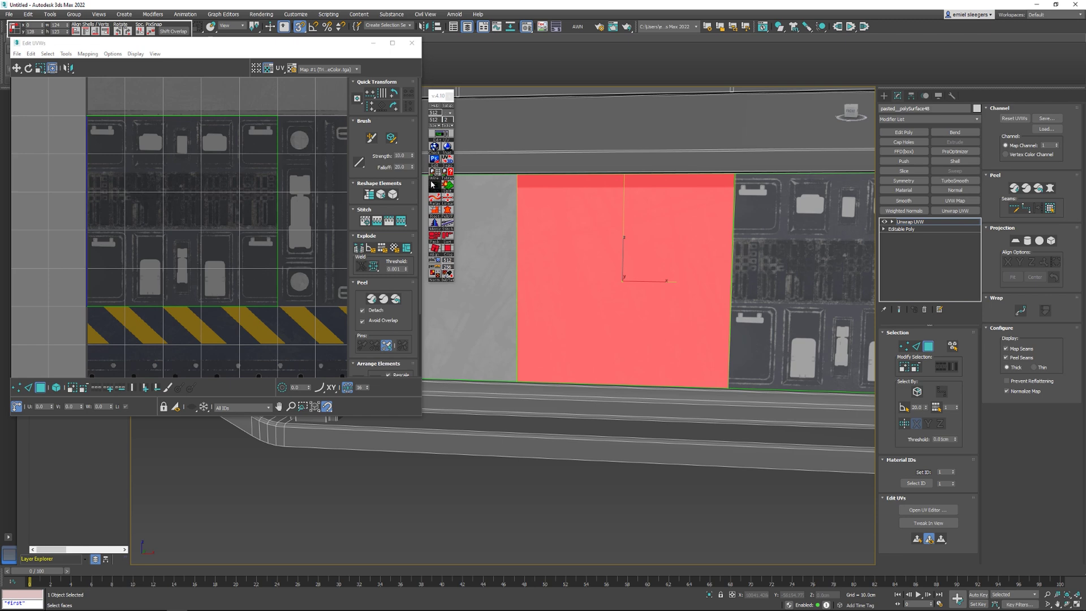
scroll("down", 3)
middle_click(421, 171)
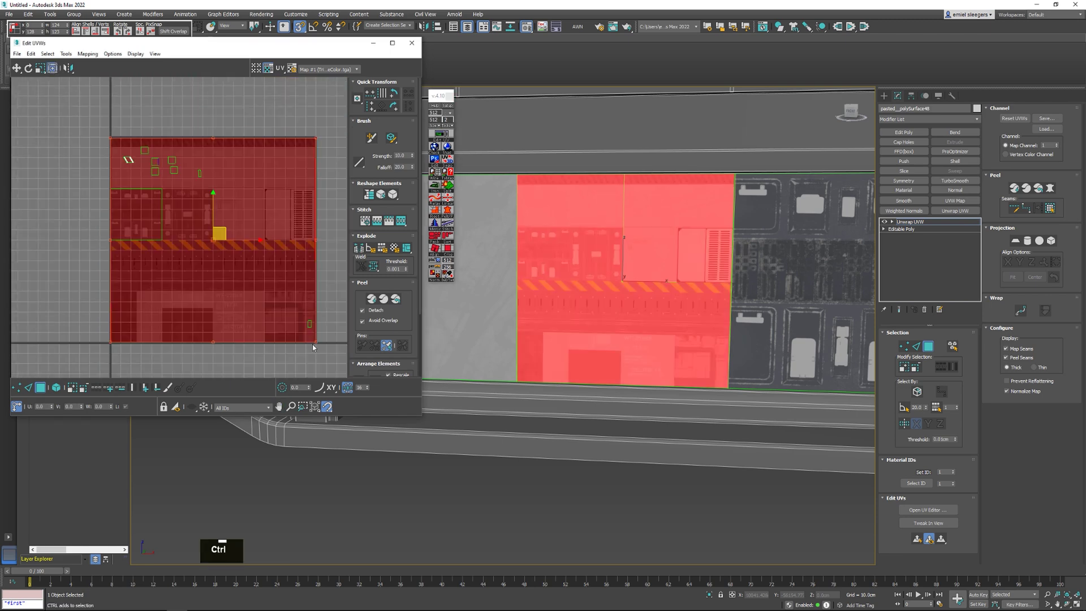
left_click(421, 172)
left_click(420, 171)
Move the remaining panel UVs onto the greeble region so the pattern runs across.
scroll("up", 3)
middle_click(421, 171)
scroll("up", 3)
middle_click(421, 171)
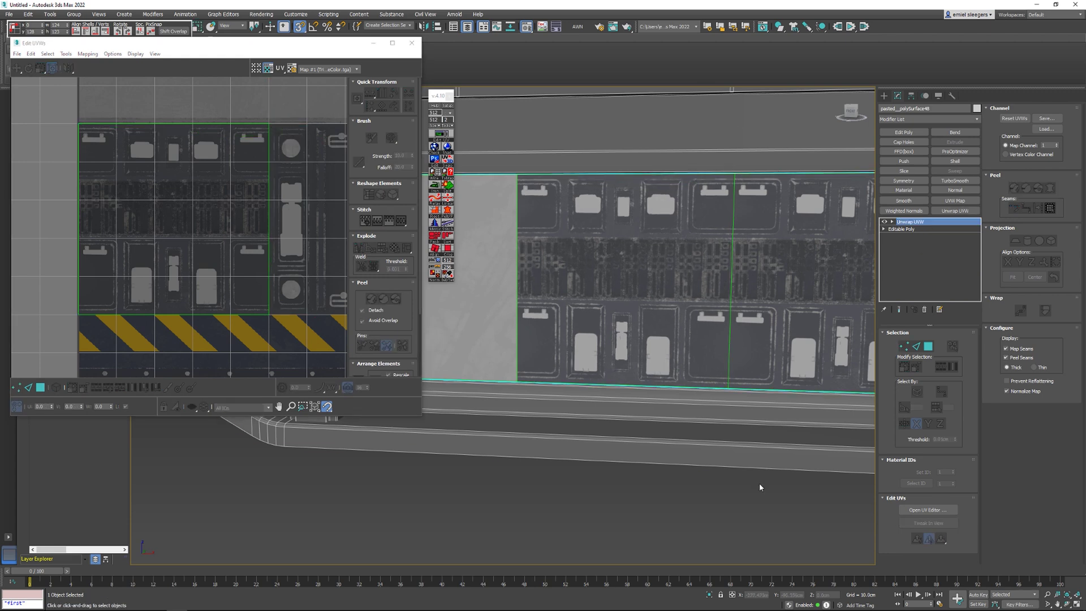
Inspect the mapped greeble strip close up, then reopen the UV editor on the end faces.
middle_click(440, 202)
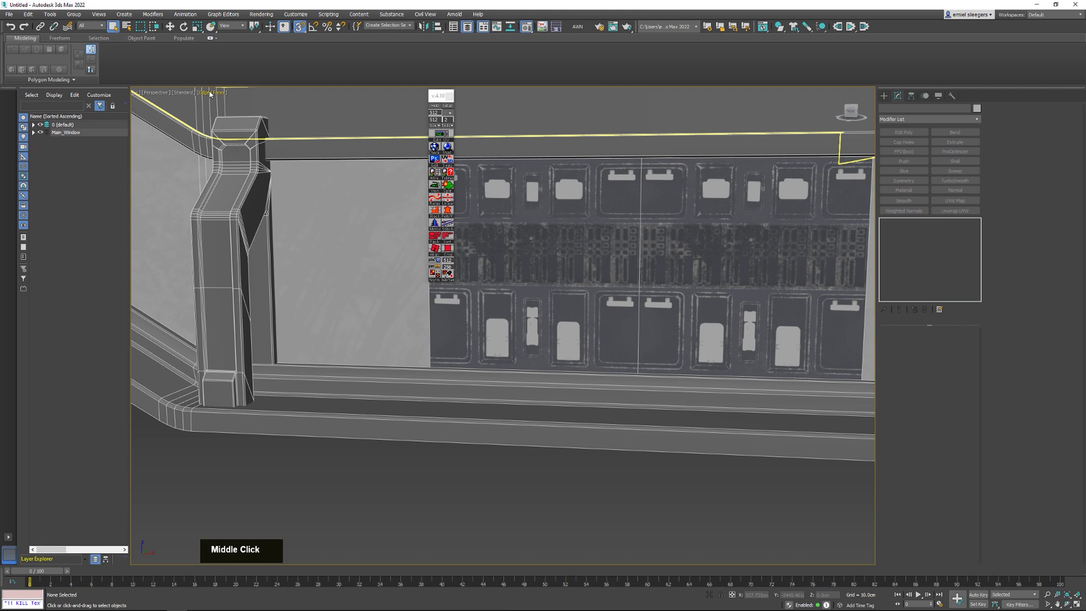
middle_click(441, 202)
middle_click(440, 202)
scroll("up", 3)
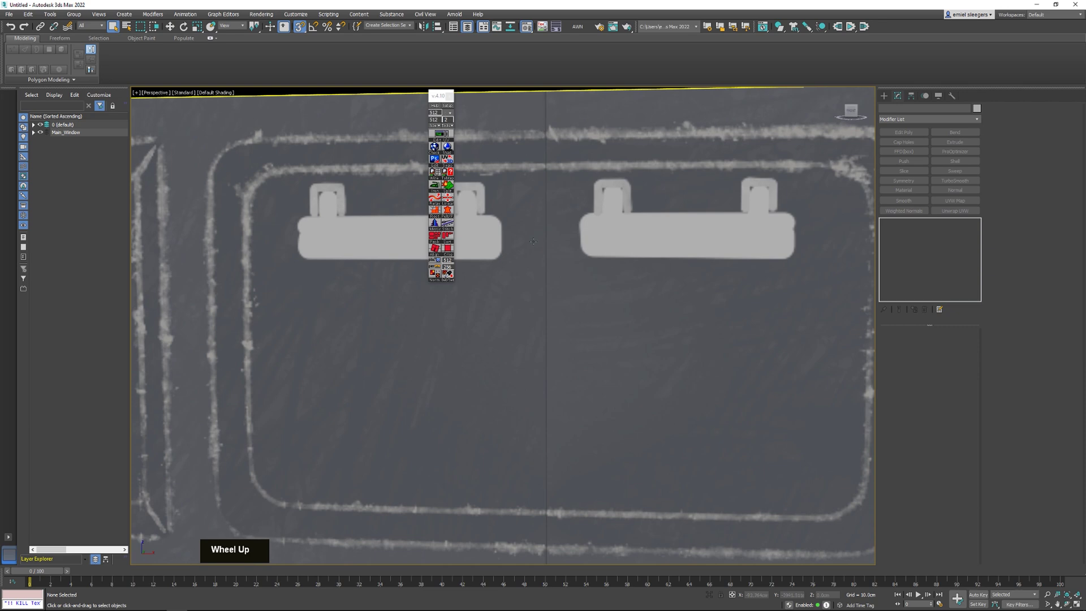
scroll("down", 3)
middle_click(441, 202)
middle_click(440, 203)
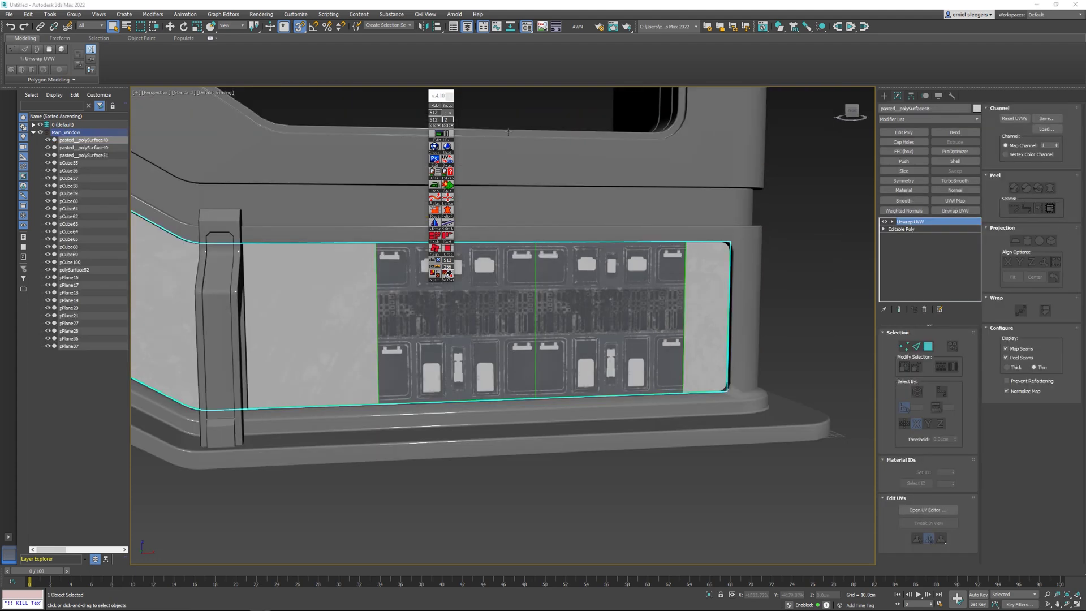
middle_click(707, 243)
Select the side panel's UV island and fit it over the greebled trim panel area.
scroll("up", 3)
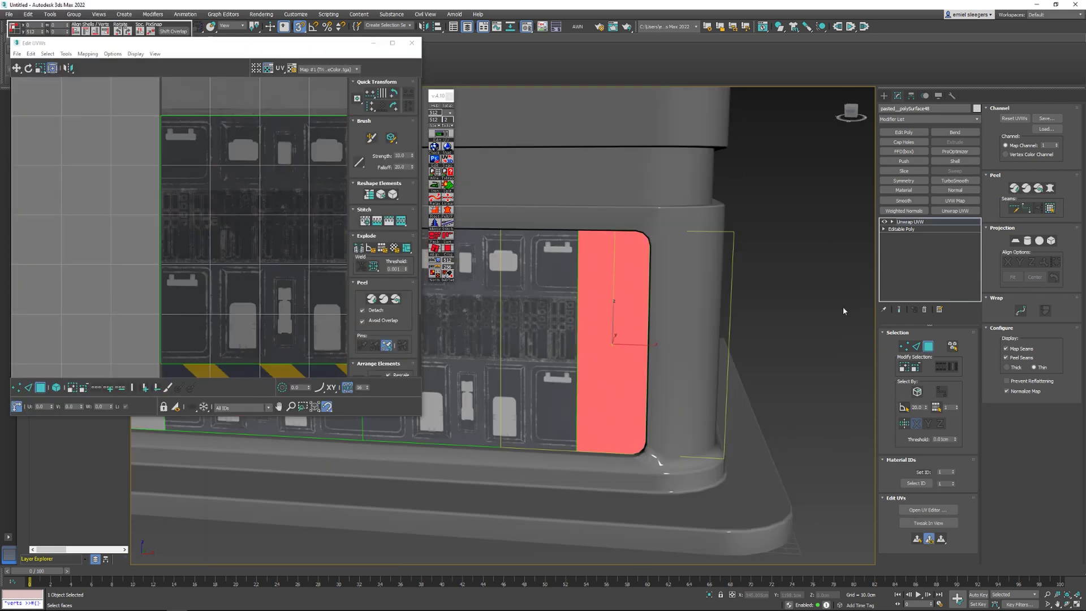
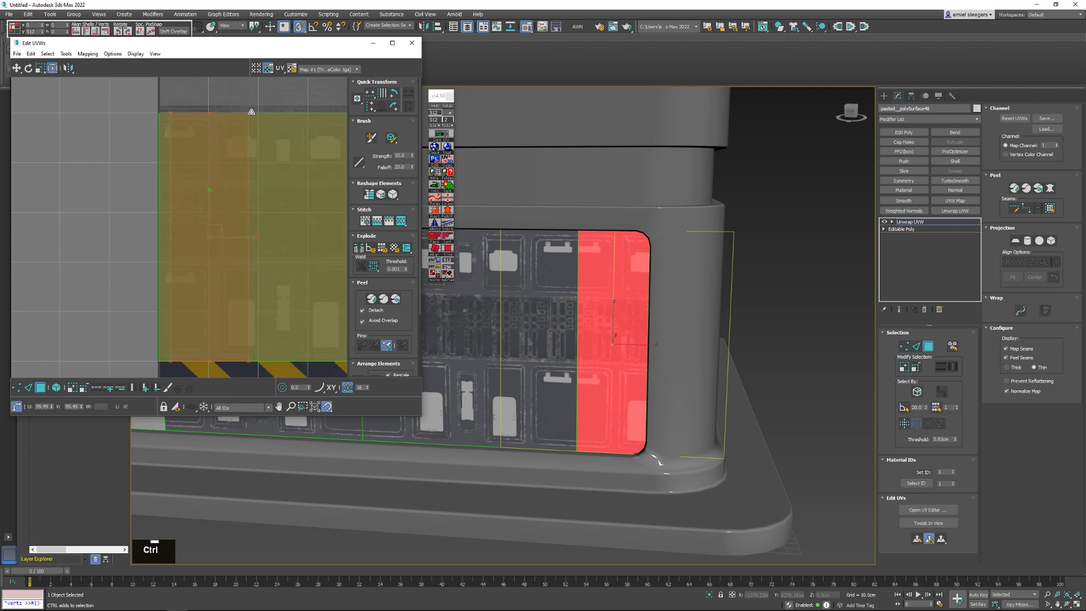
middle_click(250, 122)
left_click(250, 122)
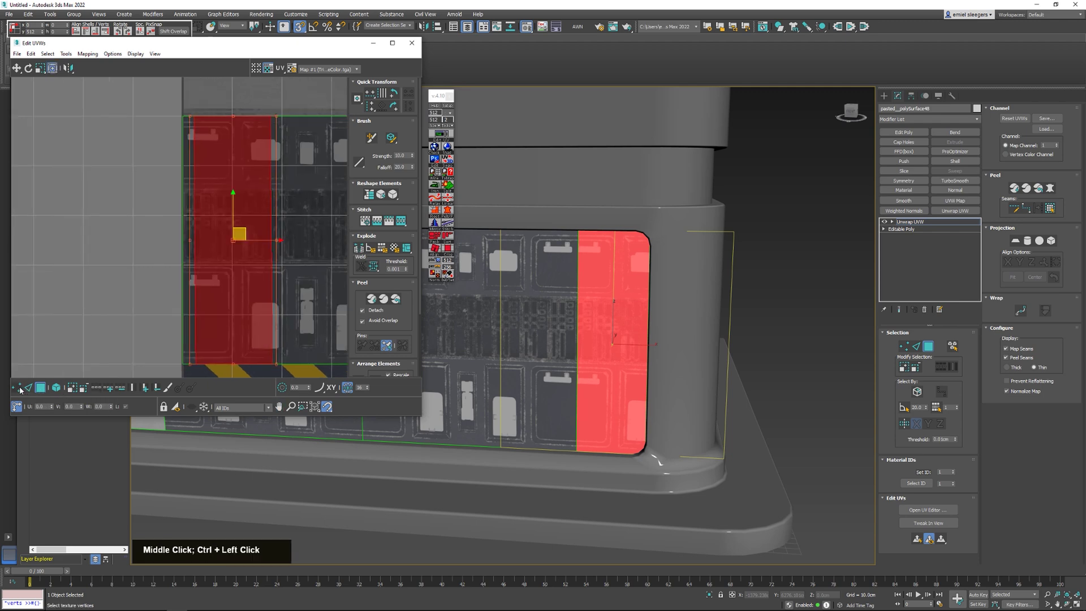
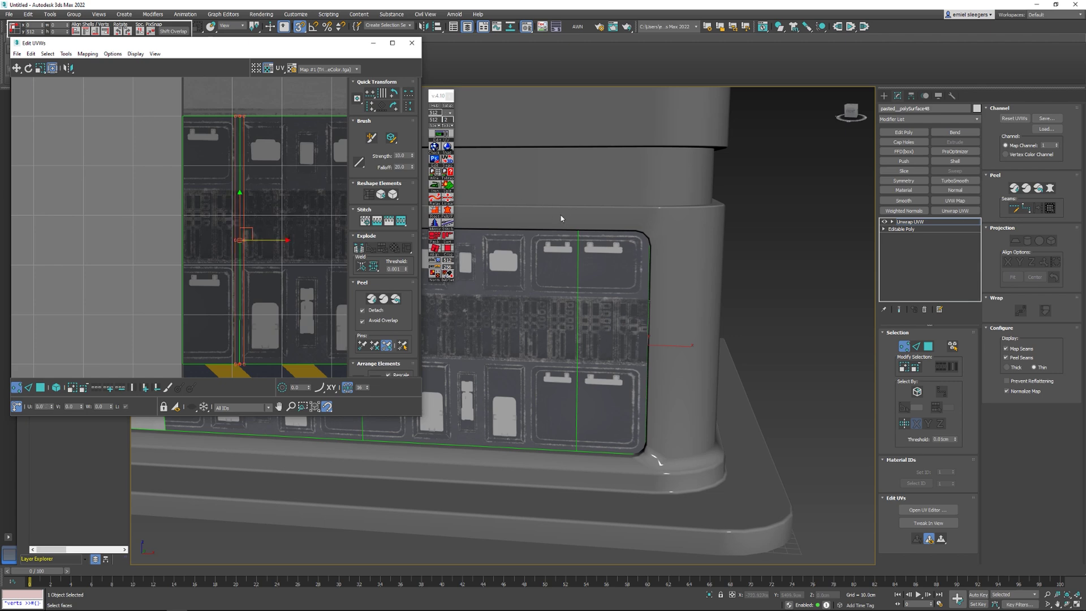
middle_click(556, 242)
middle_click(584, 241)
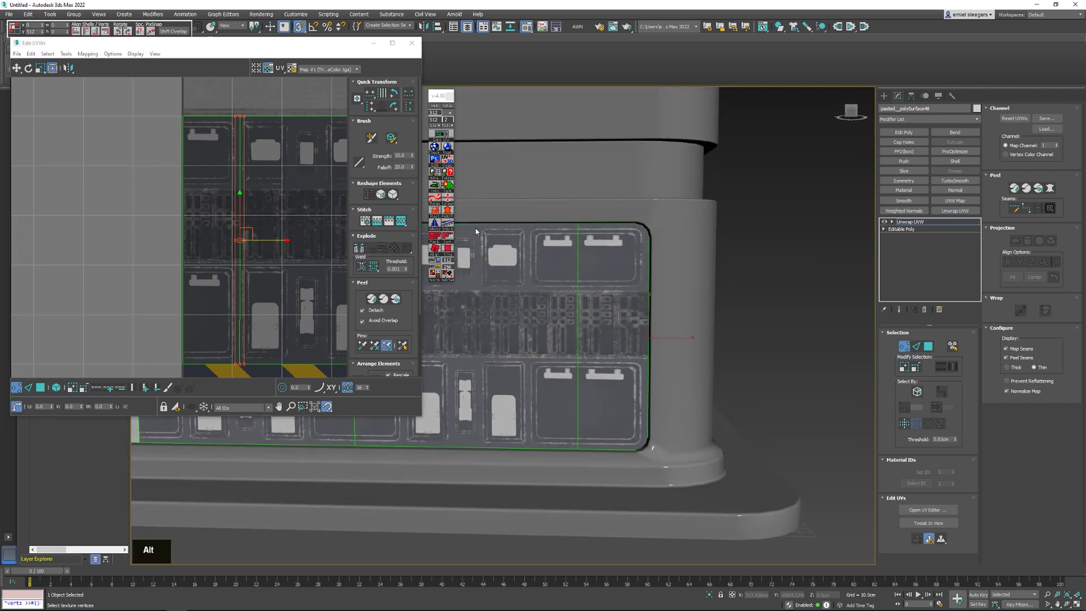
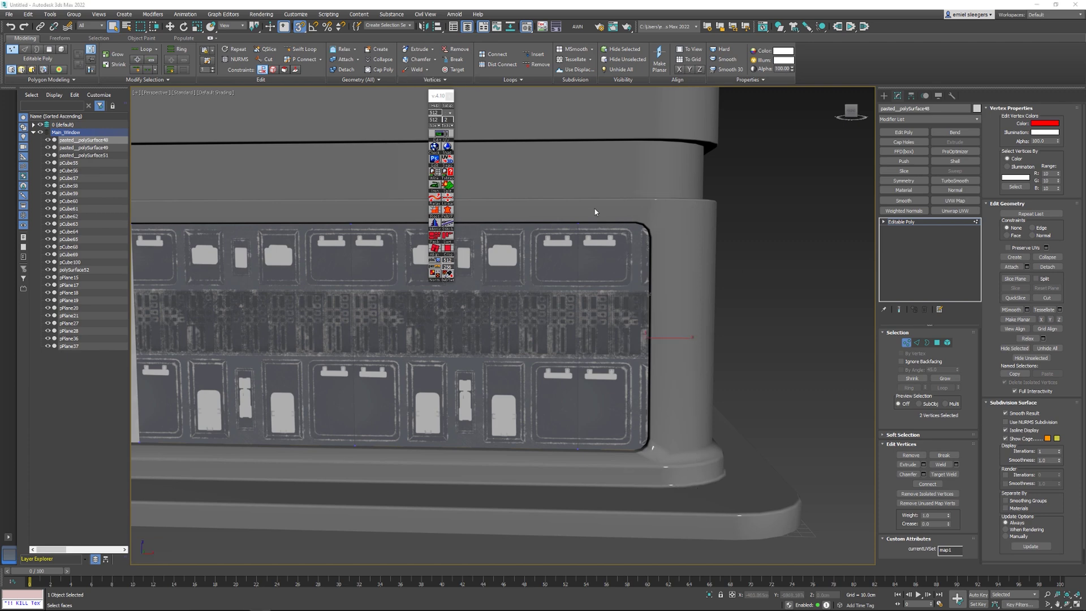
Navigate between the lower strip's end panels while setting their vertex colour to red.
key("q")
middle_click(668, 329)
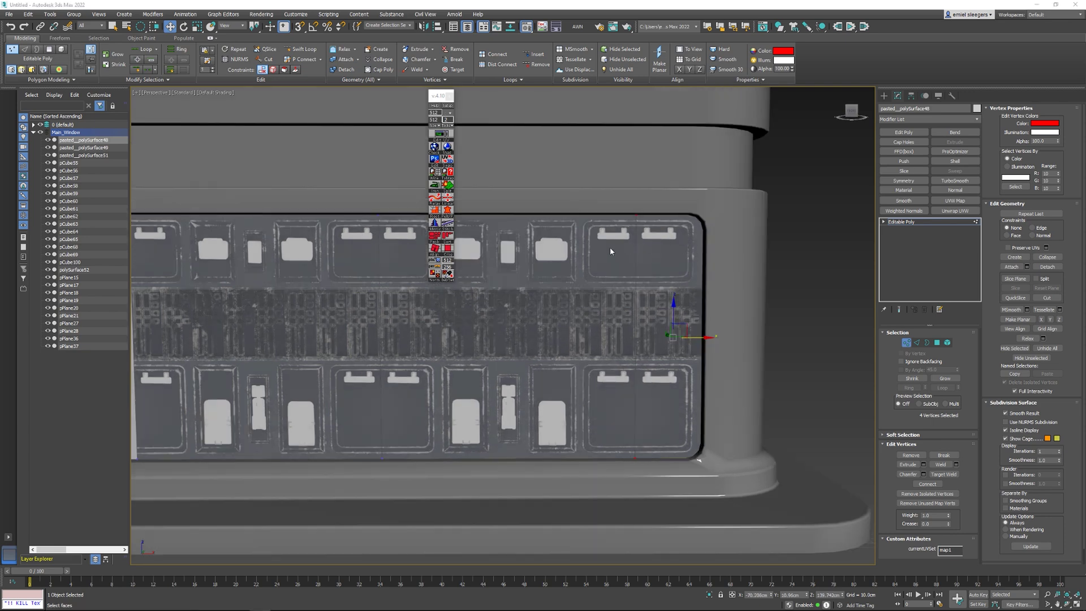
scroll("down", 3)
middle_click(630, 290)
middle_click(659, 372)
scroll("up", 3)
middle_click(624, 385)
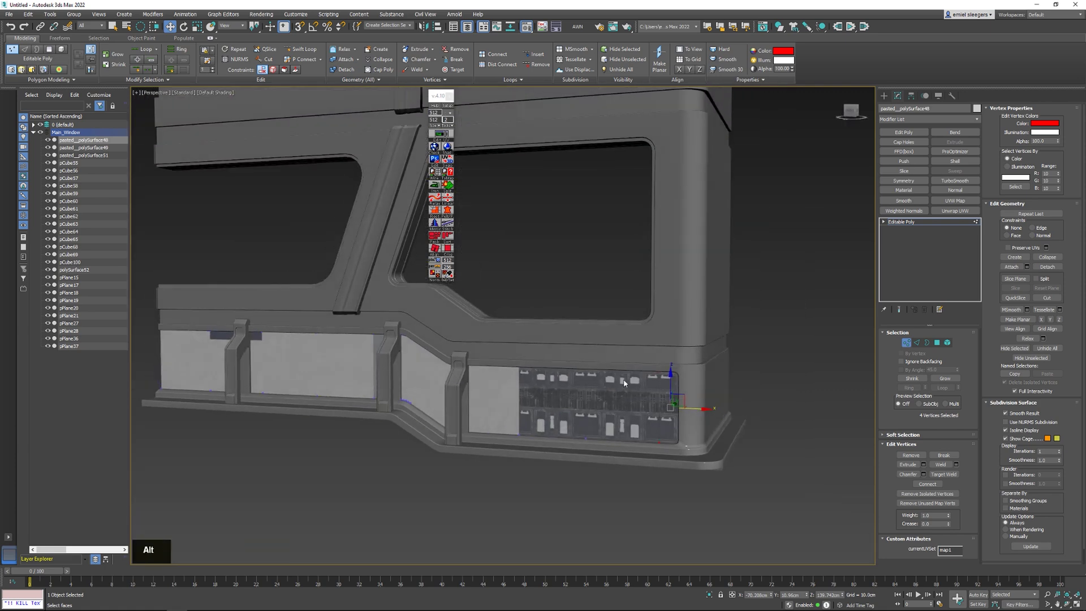
middle_click(594, 386)
scroll("up", 3)
middle_click(609, 373)
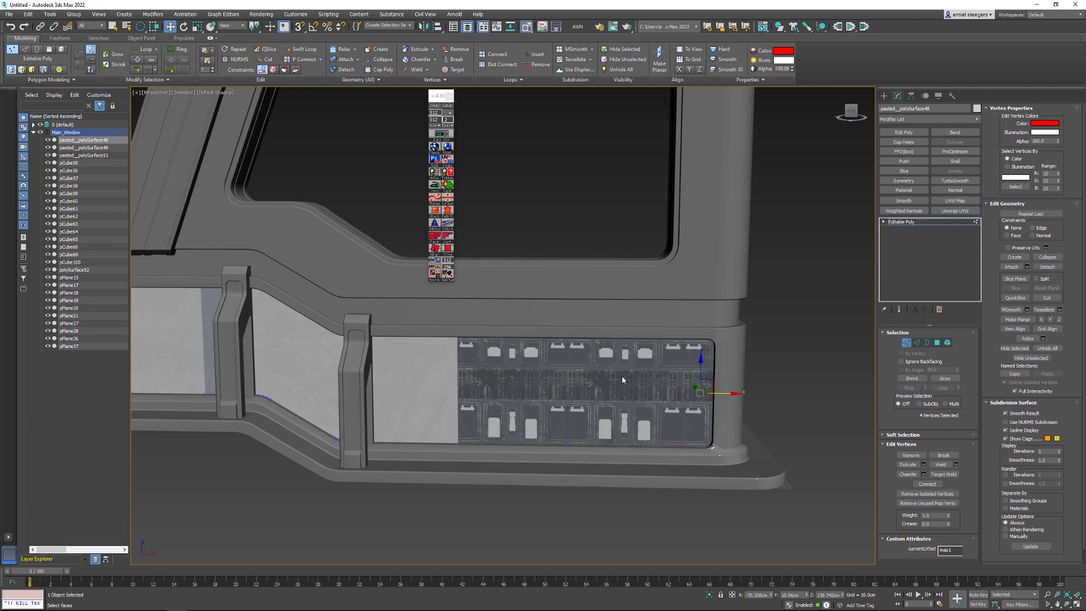
middle_click(617, 358)
scroll("down", 3)
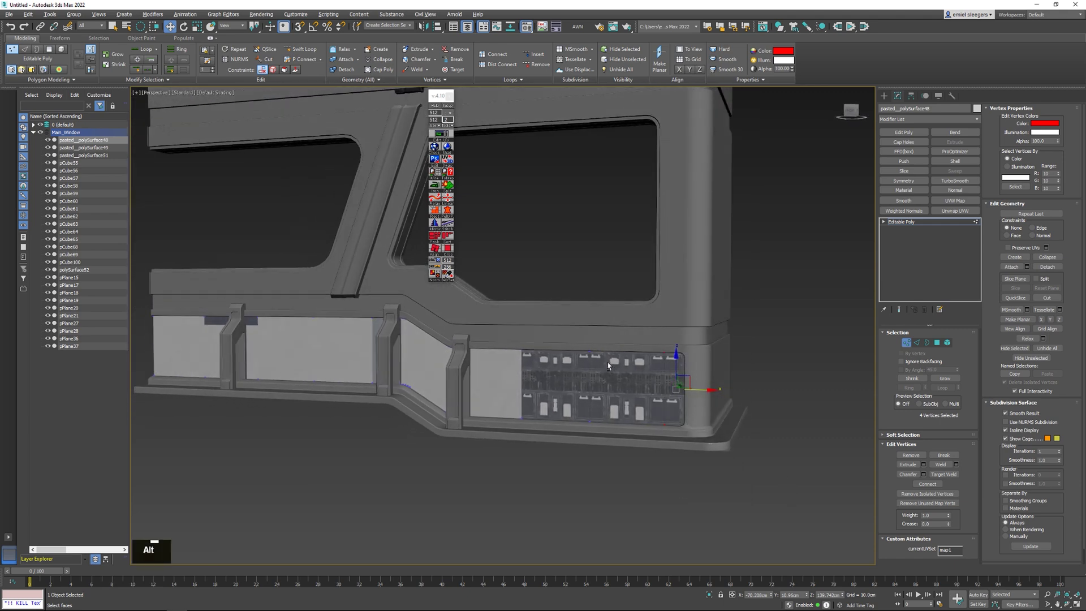
middle_click(606, 367)
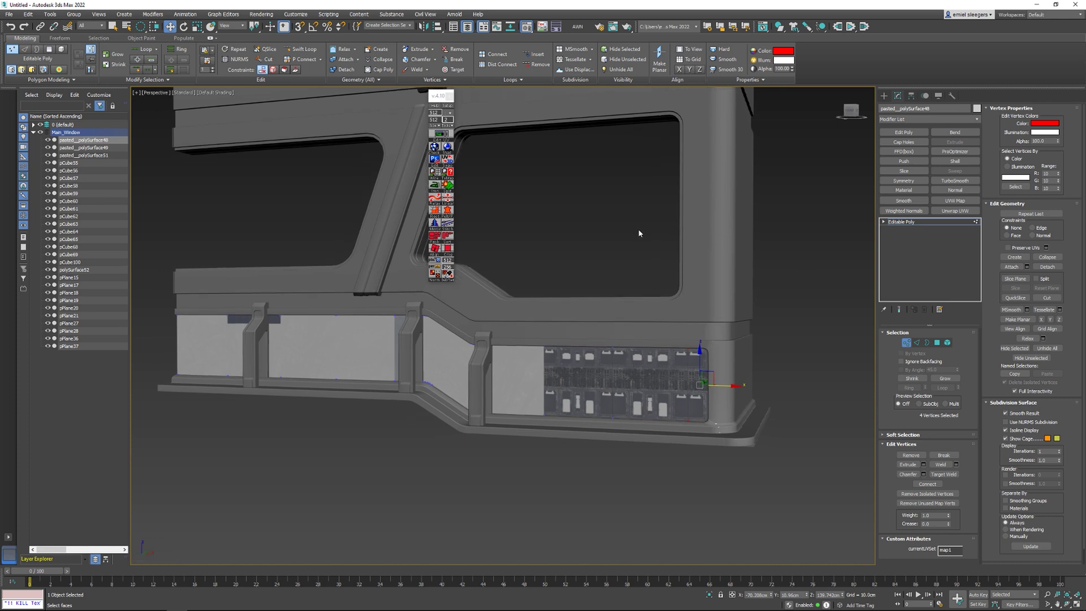
middle_click(639, 231)
middle_click(644, 220)
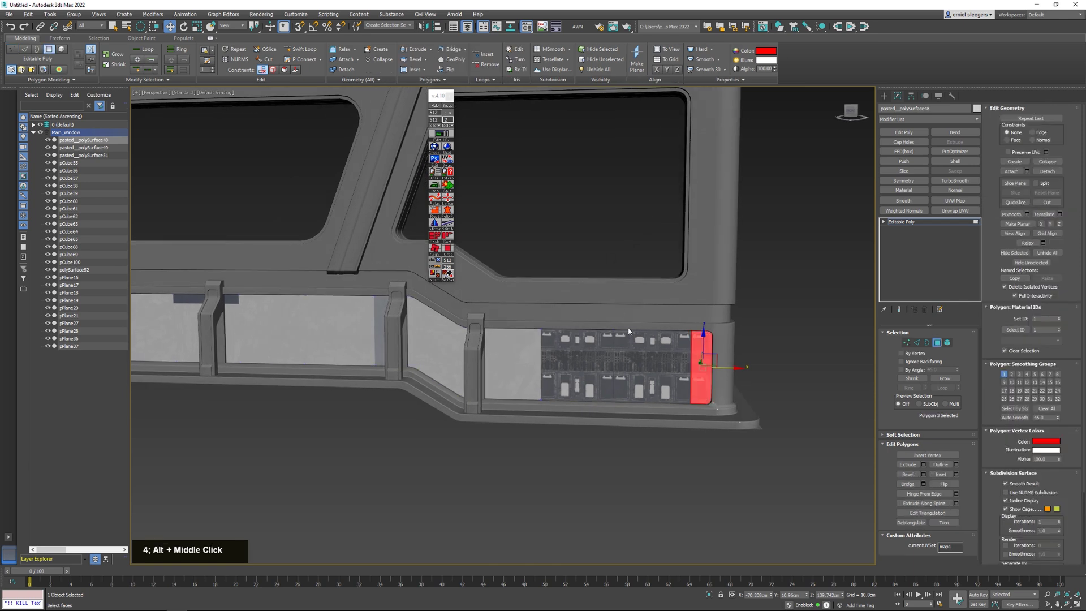
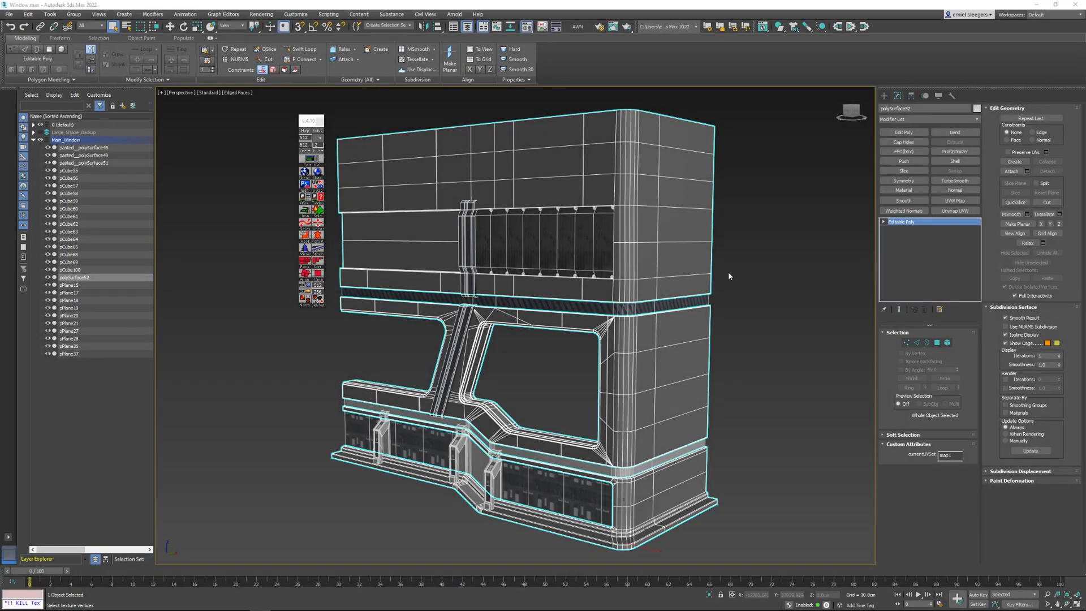
Orbit the perspective viewport around the full Main_Window mesh with edged faces.
middle_click(765, 271)
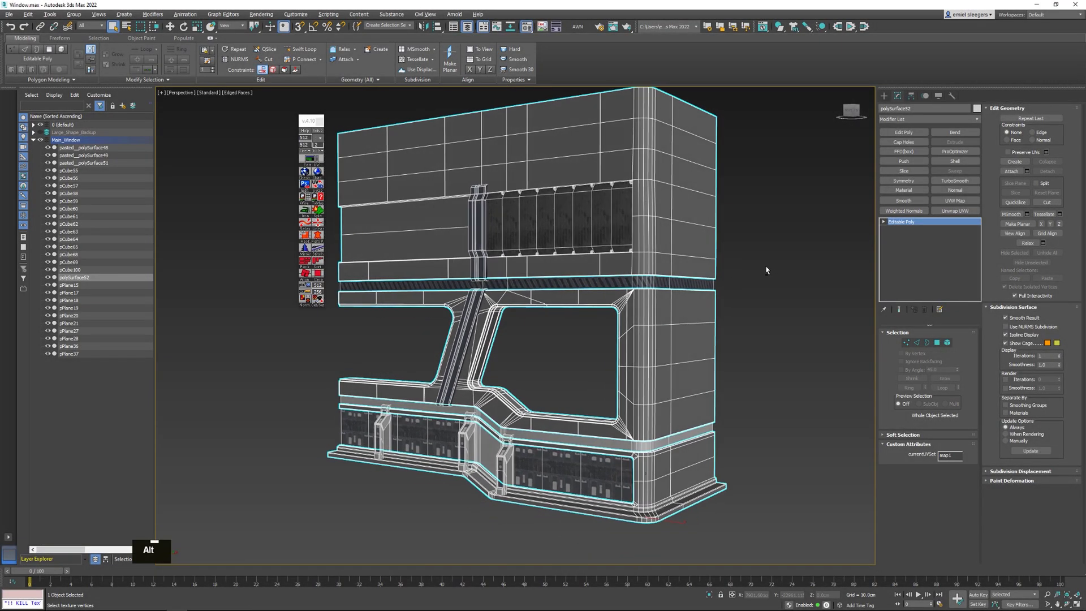
middle_click(765, 266)
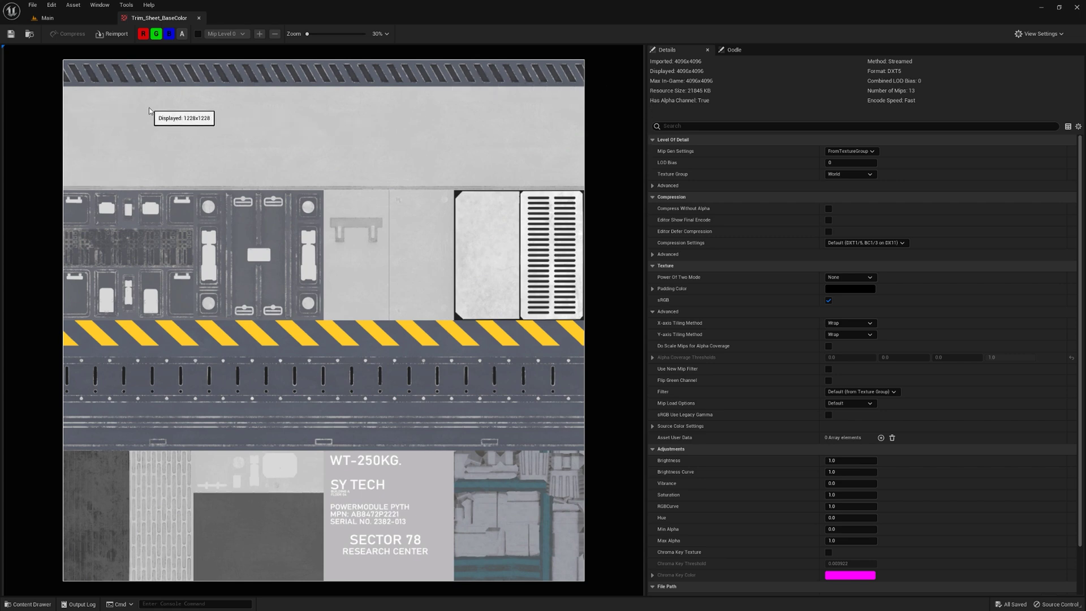
Leave the Trim_Sheet_BaseColor texture and return to the Main level view.
right_click(59, 154)
key("a")
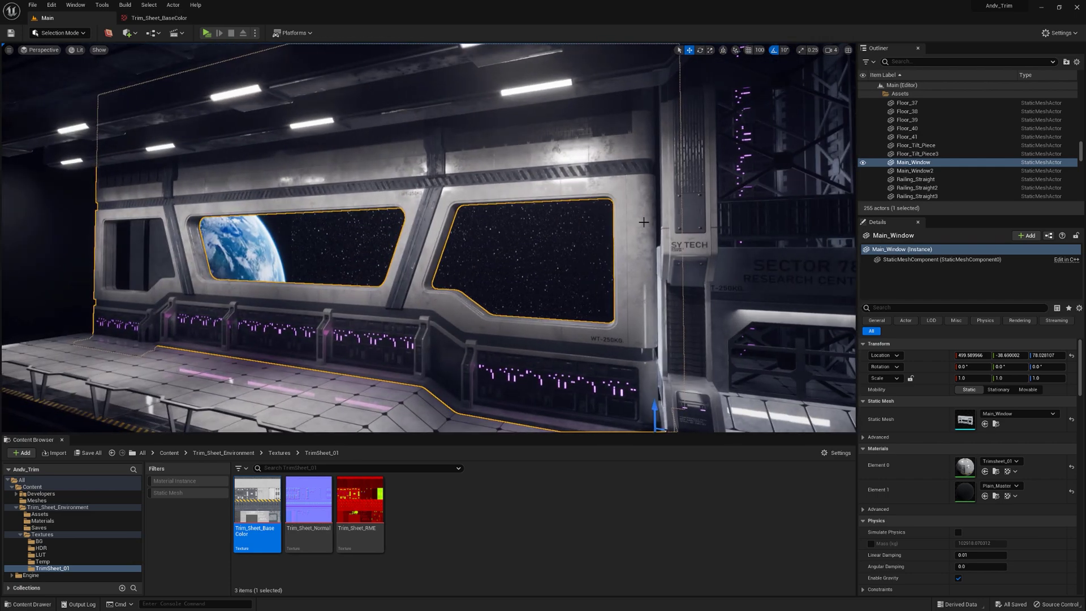
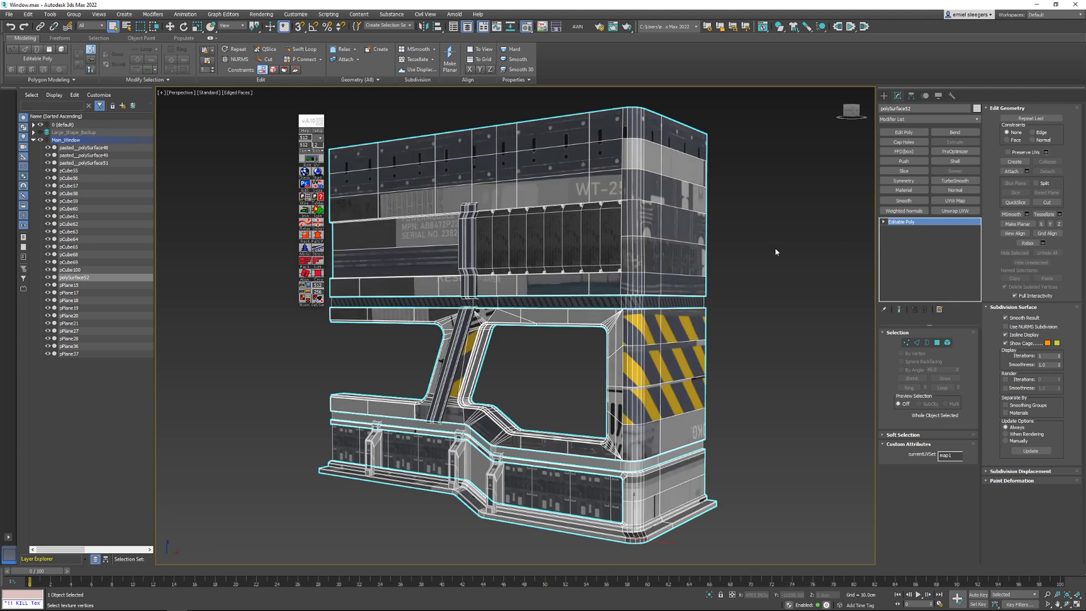
Orbit the wall model to check the trim-sheet labels and hazard stripes on its upper block and side.
middle_click(702, 271)
middle_click(744, 243)
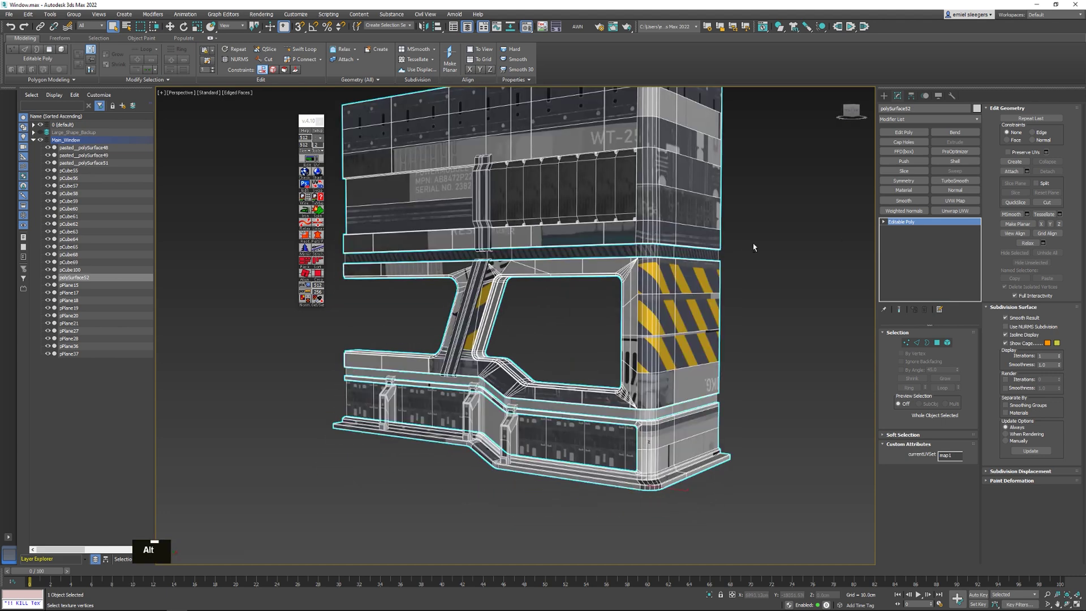
middle_click(708, 268)
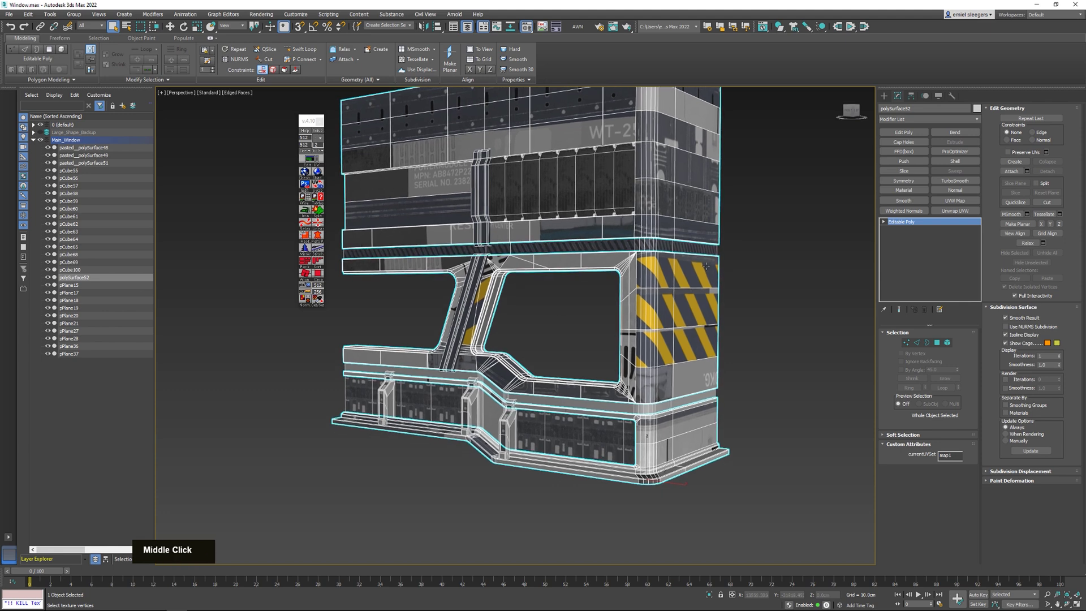
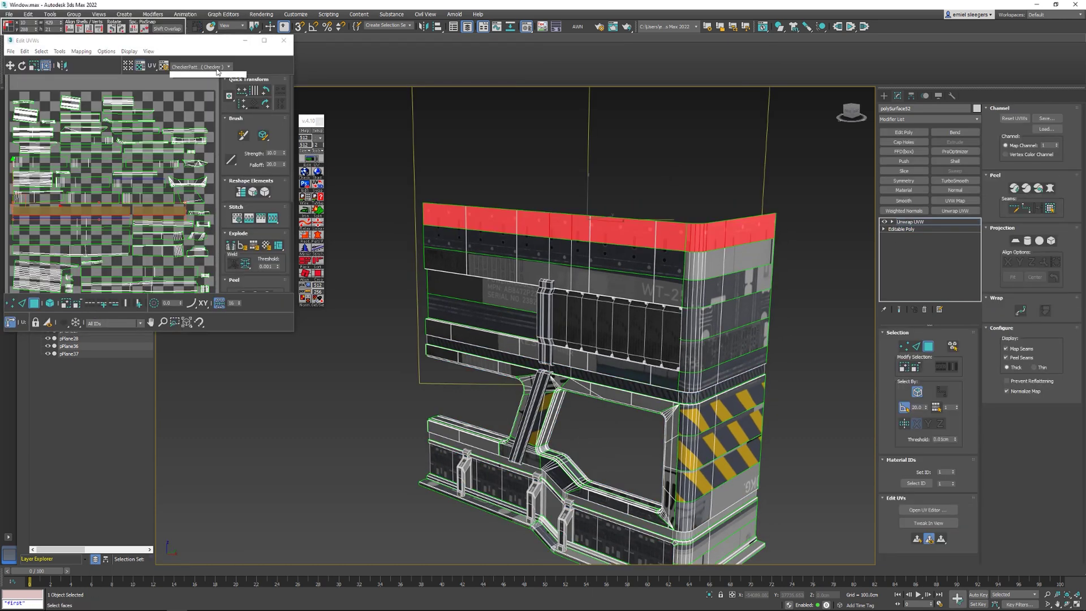
Frame the upper wall's top band faces in the viewport and UV editor for mapping onto a trim strip.
scroll("down", 3)
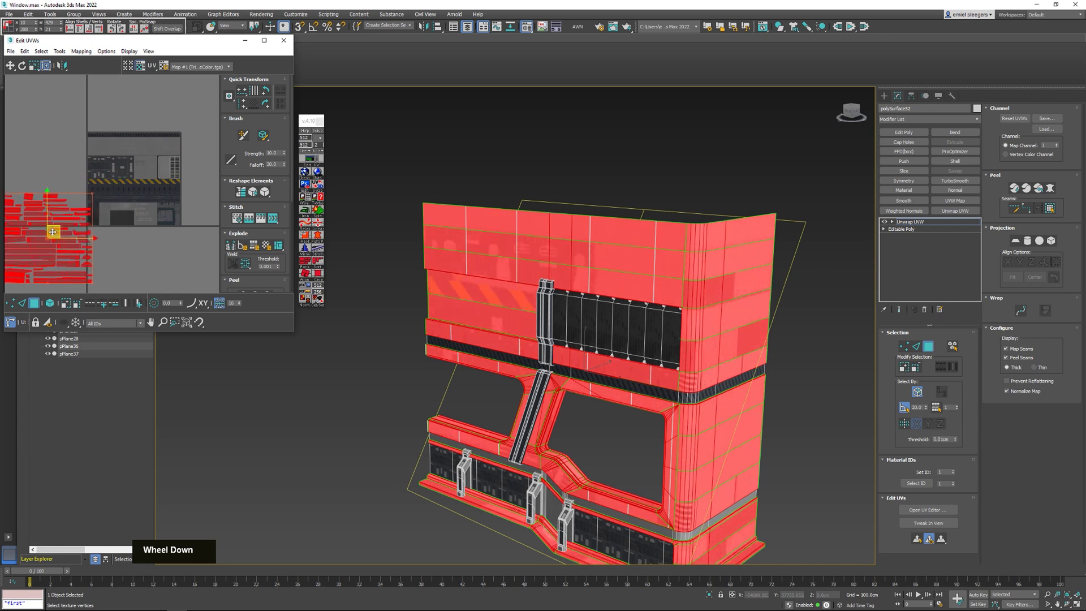
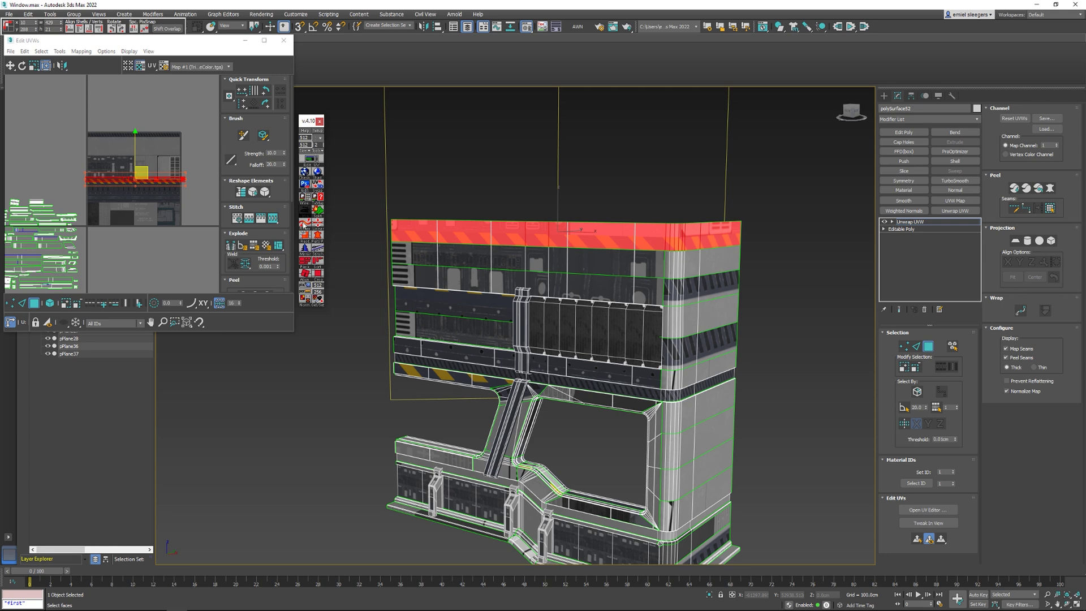
middle_click(170, 182)
scroll("up", 3)
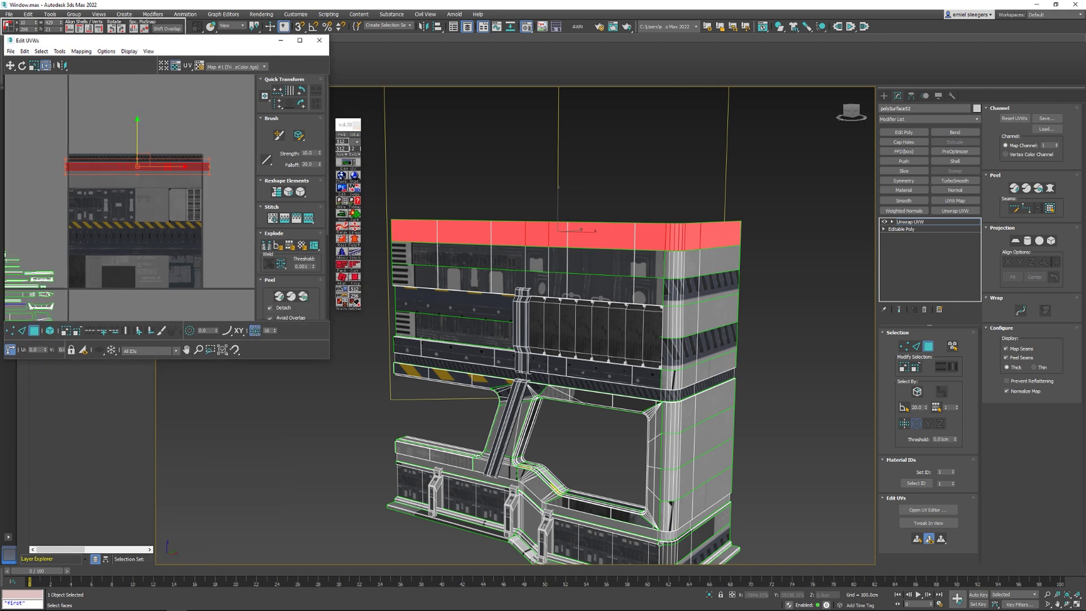
Navigate the Edit UVWs view across the trim sheet to the plain panel strip area.
scroll("up", 3)
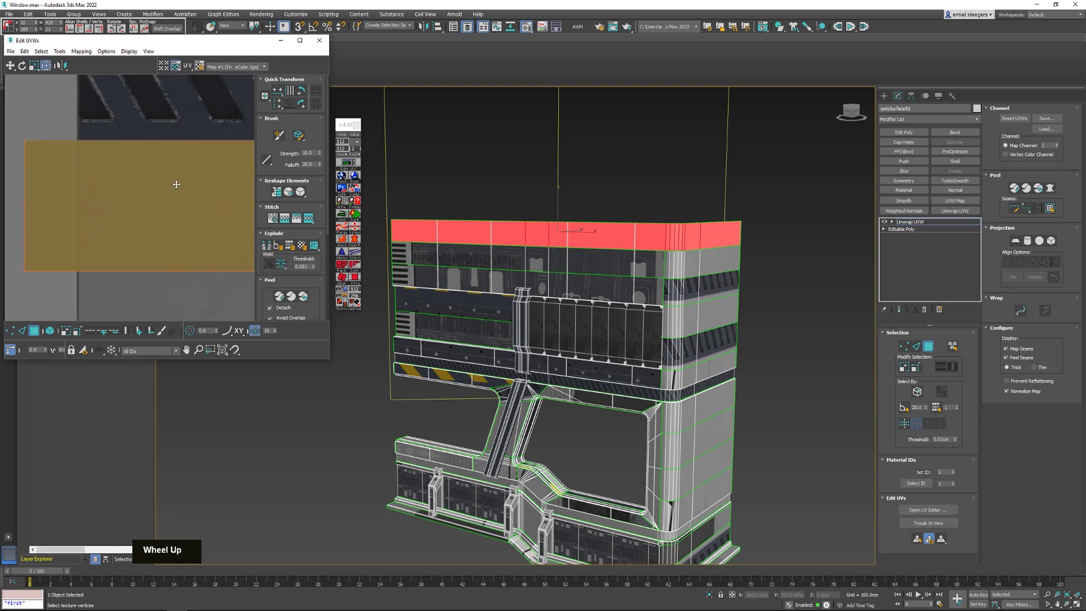
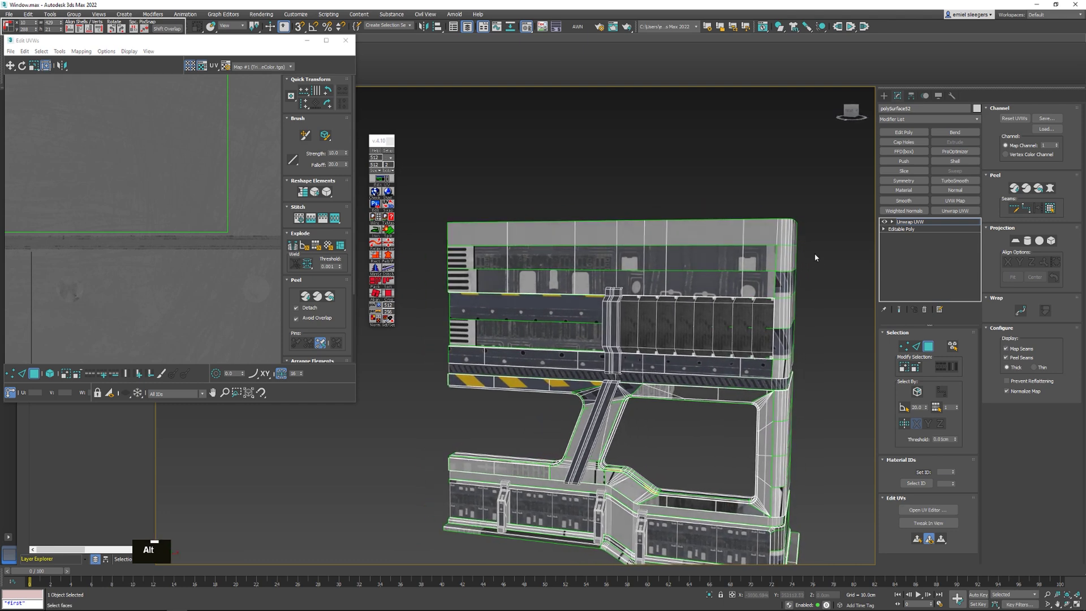
middle_click(381, 235)
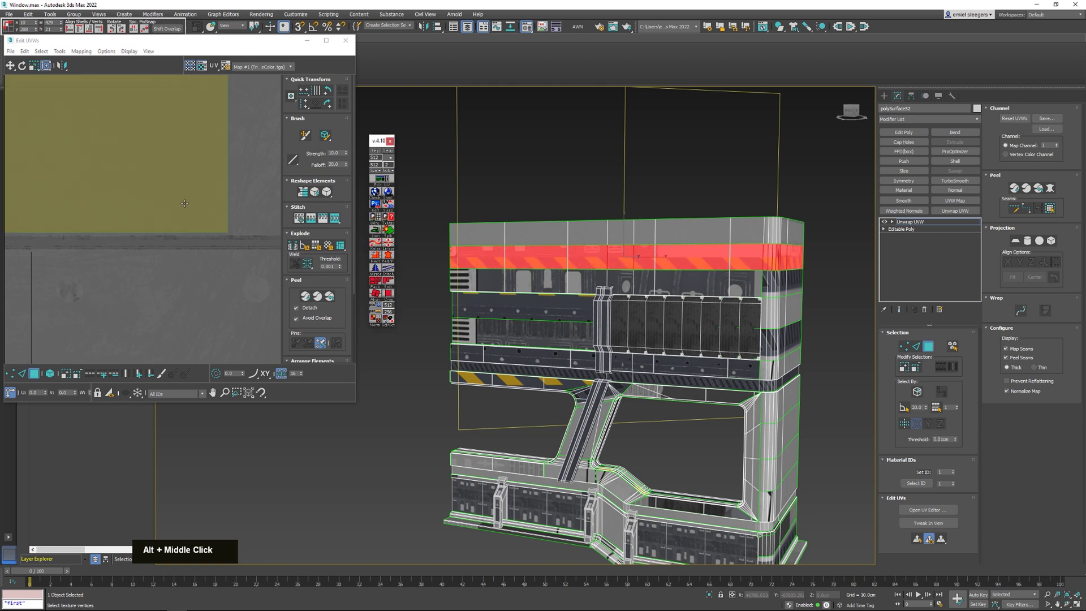
scroll("down", 3)
middle_click(381, 286)
scroll("up", 3)
middle_click(381, 286)
scroll("up", 3)
scroll("down", 3)
middle_click(381, 286)
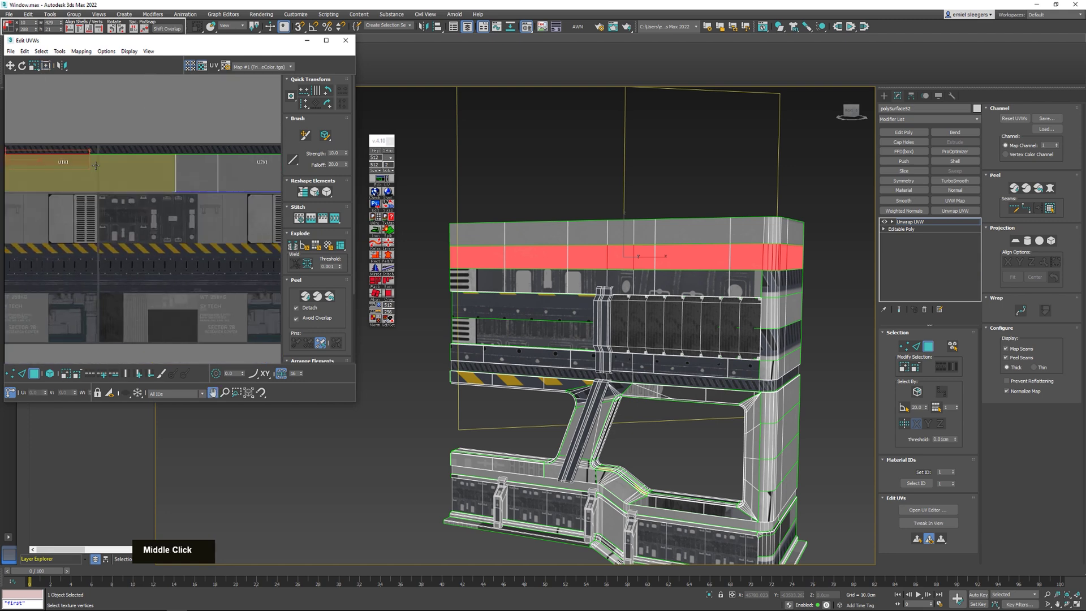
scroll("down", 3)
Select the upper band's UV strip and place it over the plain, lightly weathered grey panel area.
left_click(381, 285)
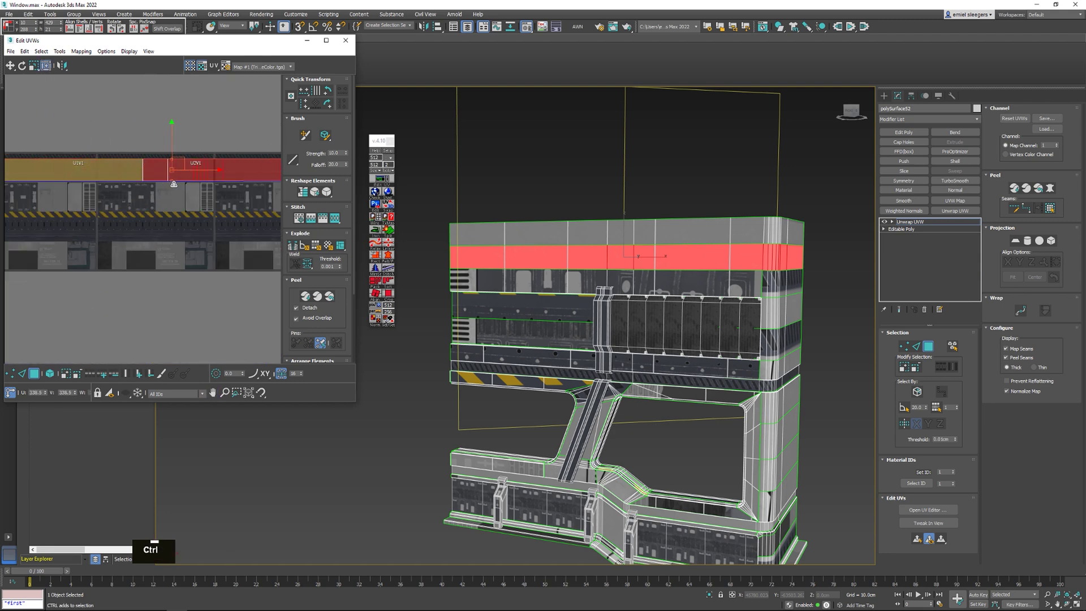
middle_click(381, 285)
left_click(381, 286)
scroll("up", 3)
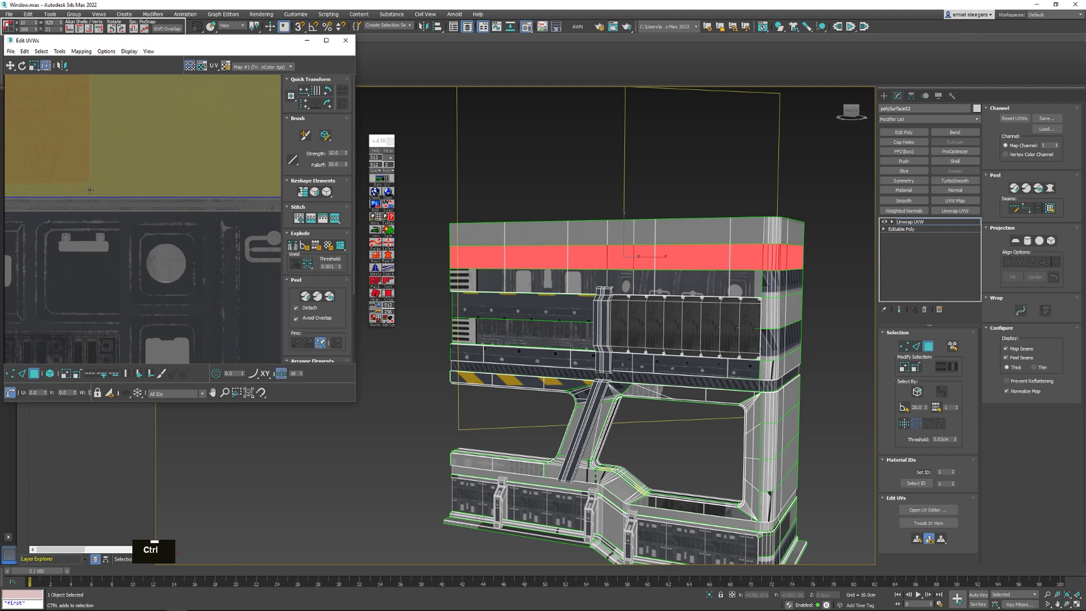
left_click(381, 285)
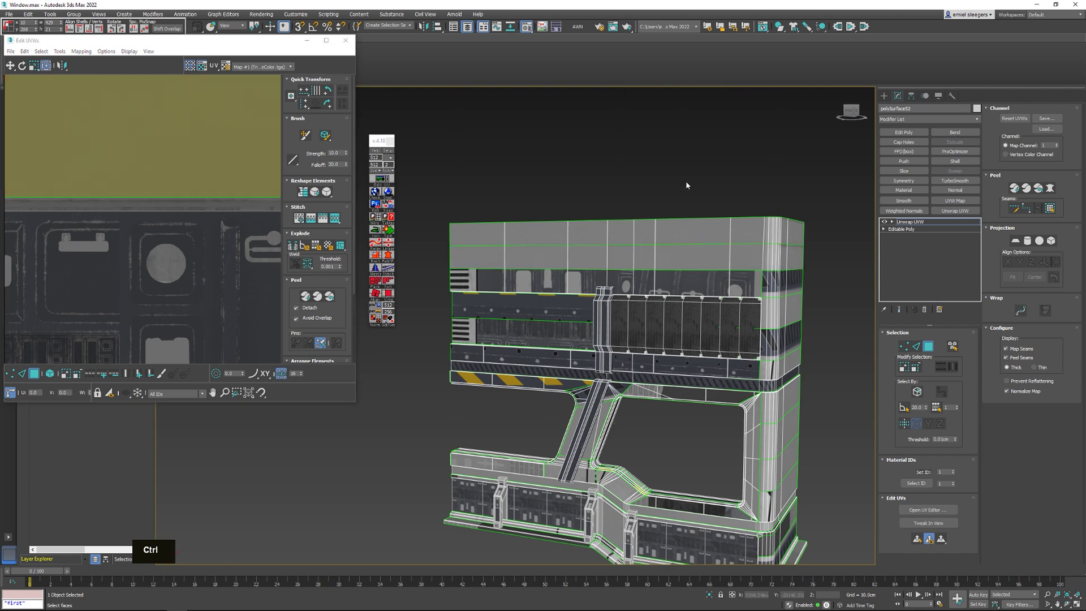
scroll("up", 3)
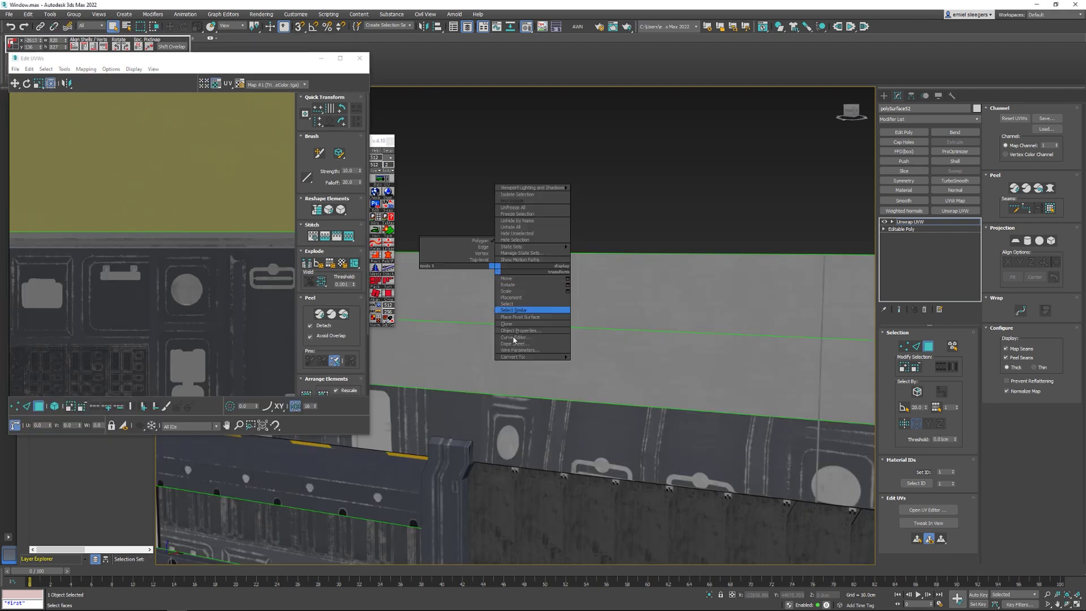
middle_click(381, 286)
scroll("up", 3)
middle_click(381, 286)
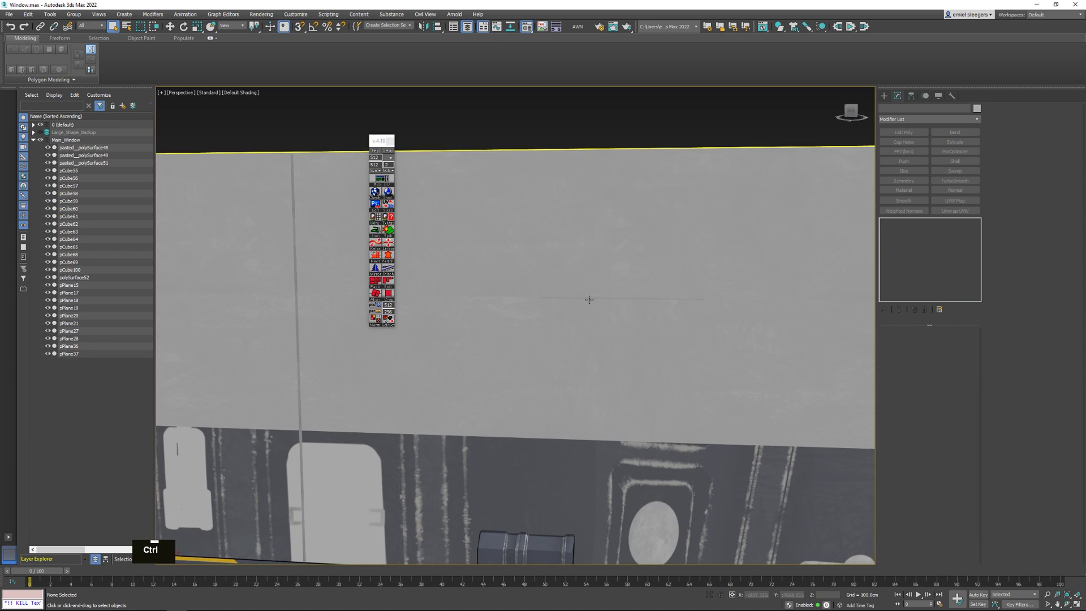
middle_click(382, 285)
middle_click(381, 285)
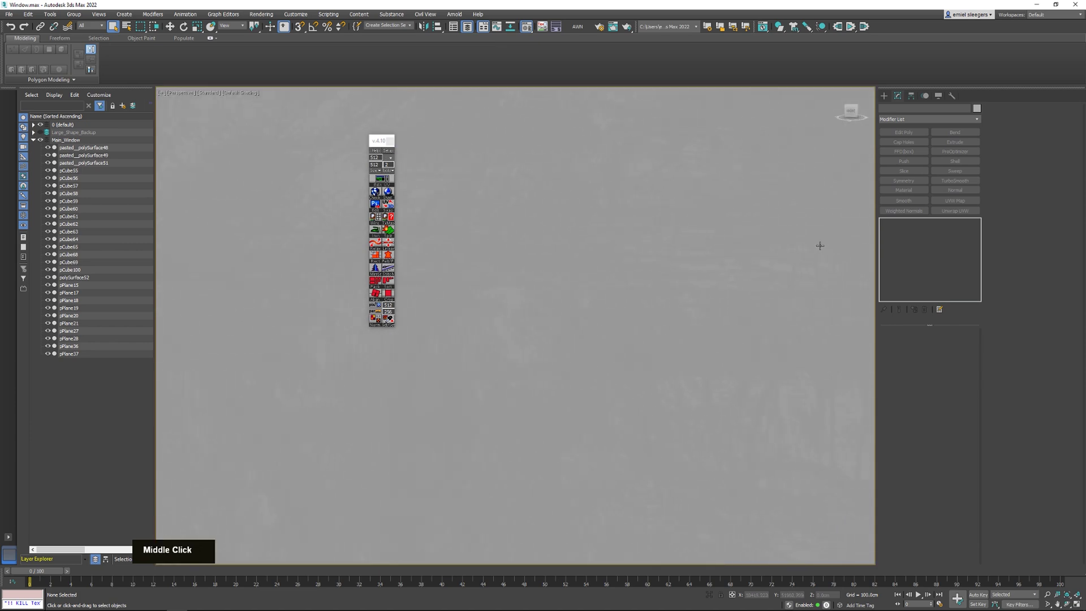
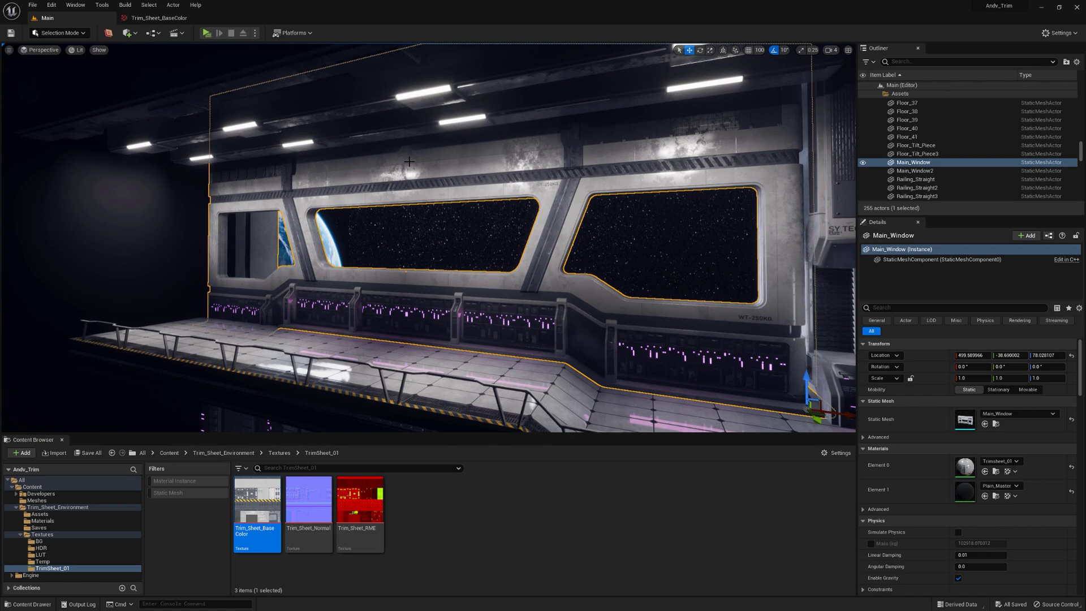
Orbit the Unreal Engine level viewport to view the textured Main_Window wall in the corridor.
right_click(408, 160)
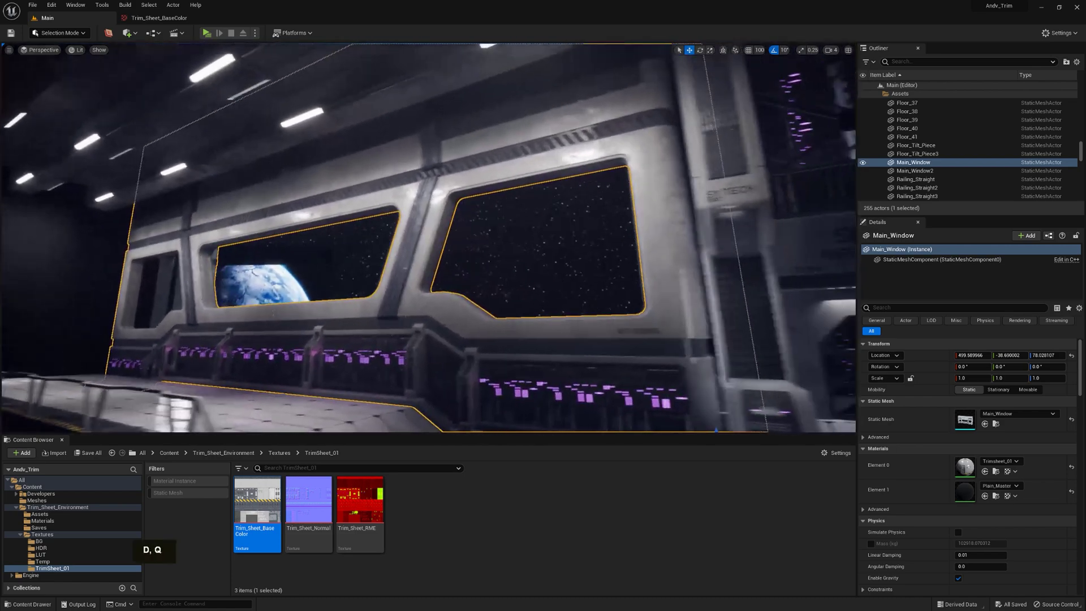
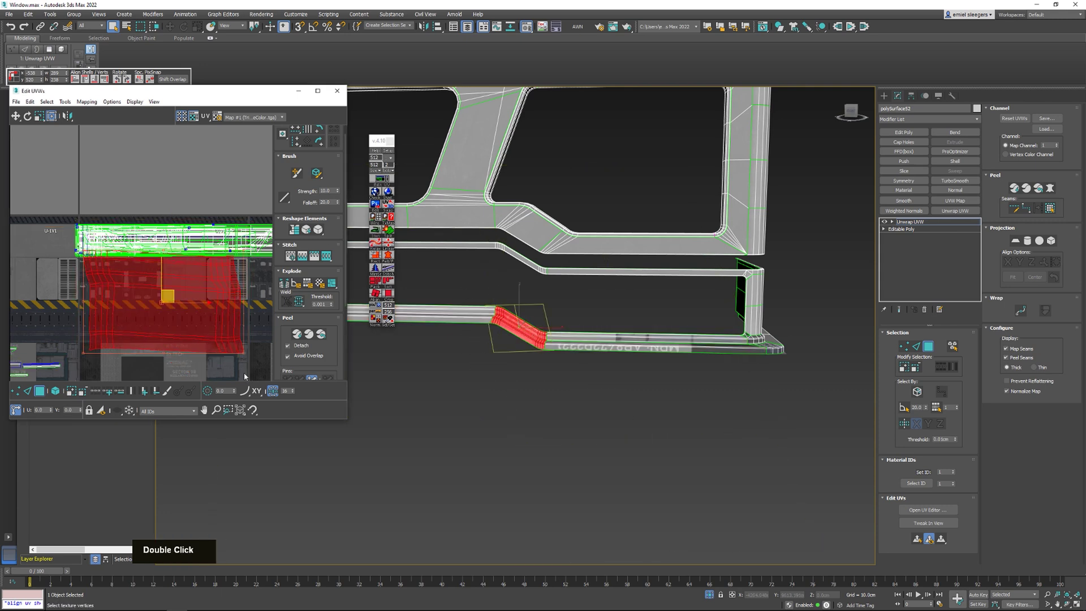
Select the base corner faces in Edit UVWs and move their UVs onto the yellow-black hazard-stripe row.
left_click(381, 285)
scroll("up", 3)
middle_click(381, 285)
double_click(381, 285)
middle_click(381, 286)
scroll("up", 3)
middle_click(381, 285)
double_click(381, 286)
scroll("down", 3)
middle_click(381, 286)
middle_click(381, 285)
Select the narrow vertical Plane001, add Unwrap UVW and bring up its UV editor on the trim sheet.
left_click(381, 285)
scroll("up", 3)
middle_click(382, 286)
left_click(381, 285)
double_click(381, 260)
middle_click(381, 260)
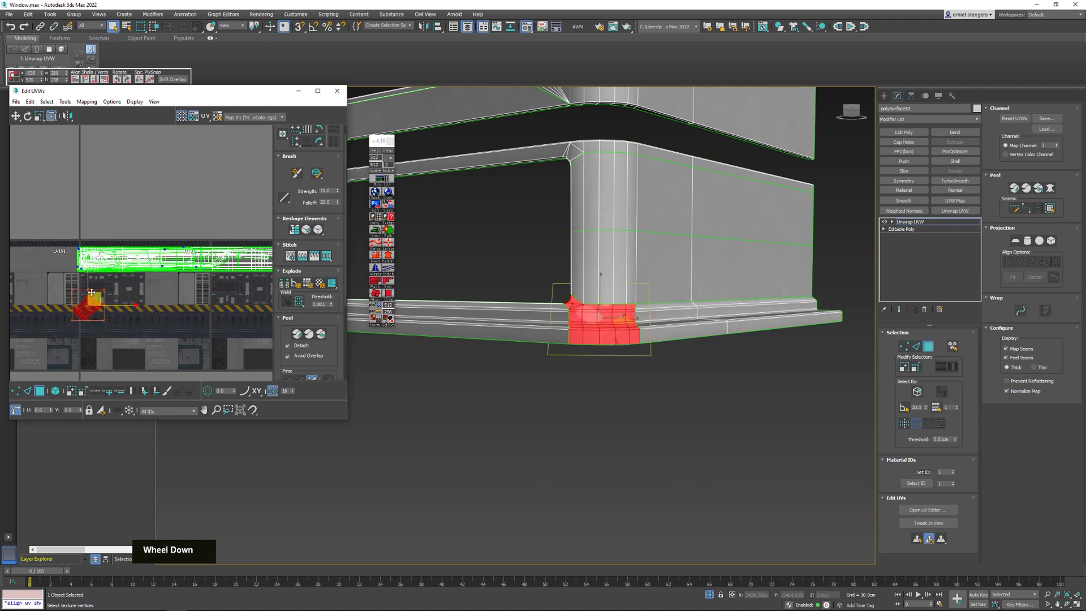
middle_click(570, 246)
scroll("down", 3)
scroll("up", 3)
middle_click(381, 235)
middle_click(381, 235)
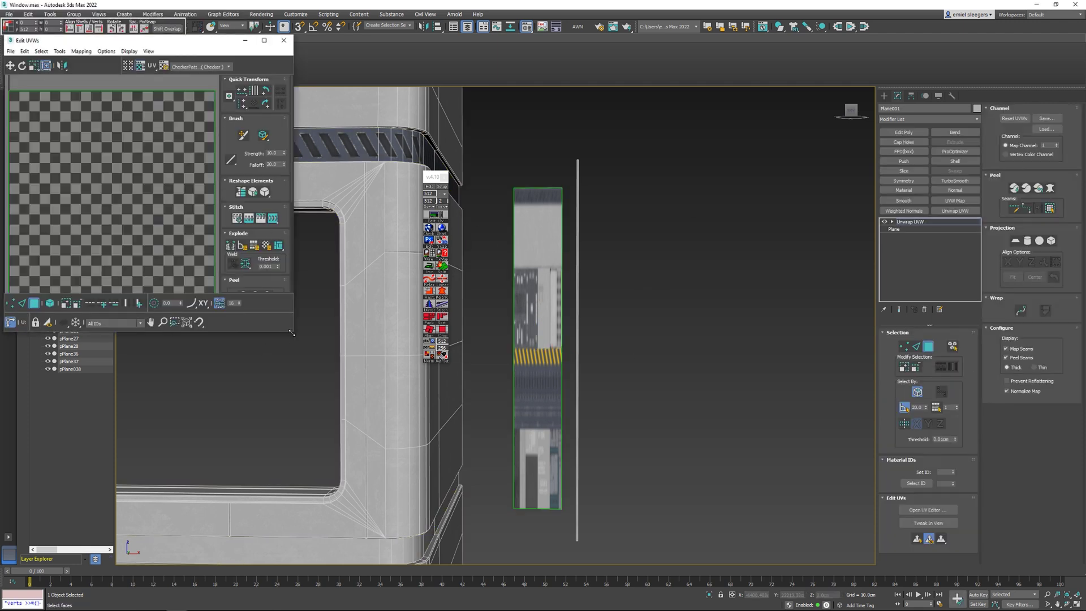
Position the tall plane's rotated UVs over a plain band of the trim sheet.
middle_click(561, 302)
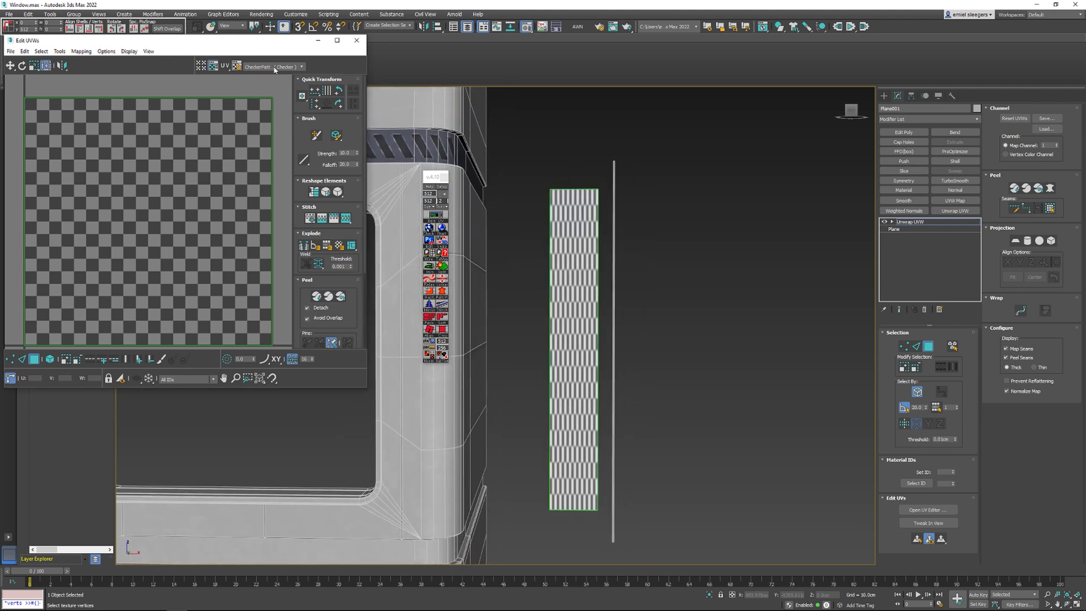
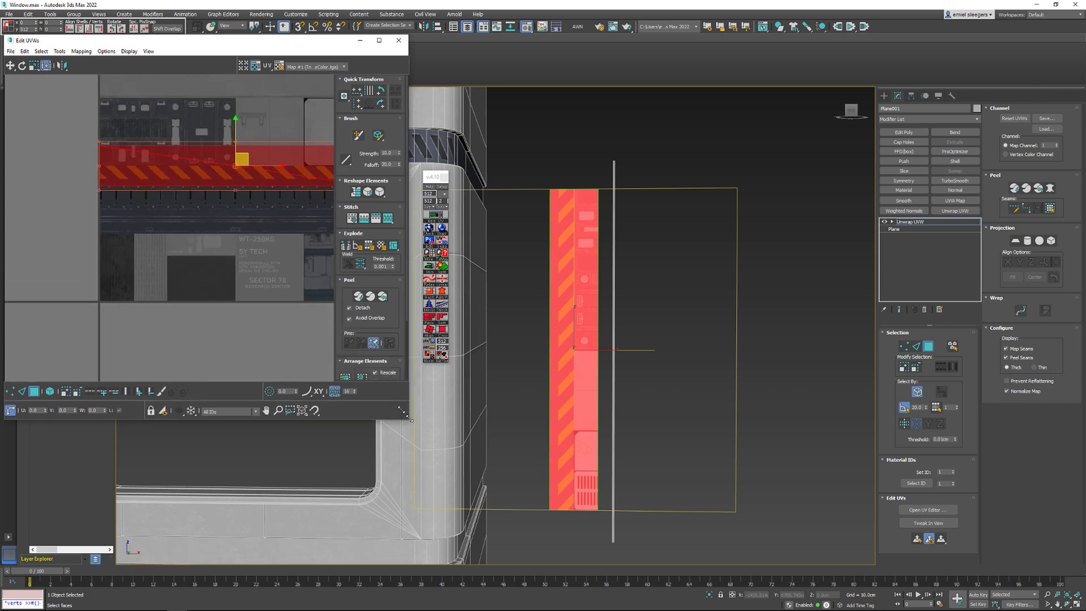
middle_click(222, 143)
scroll("up", 3)
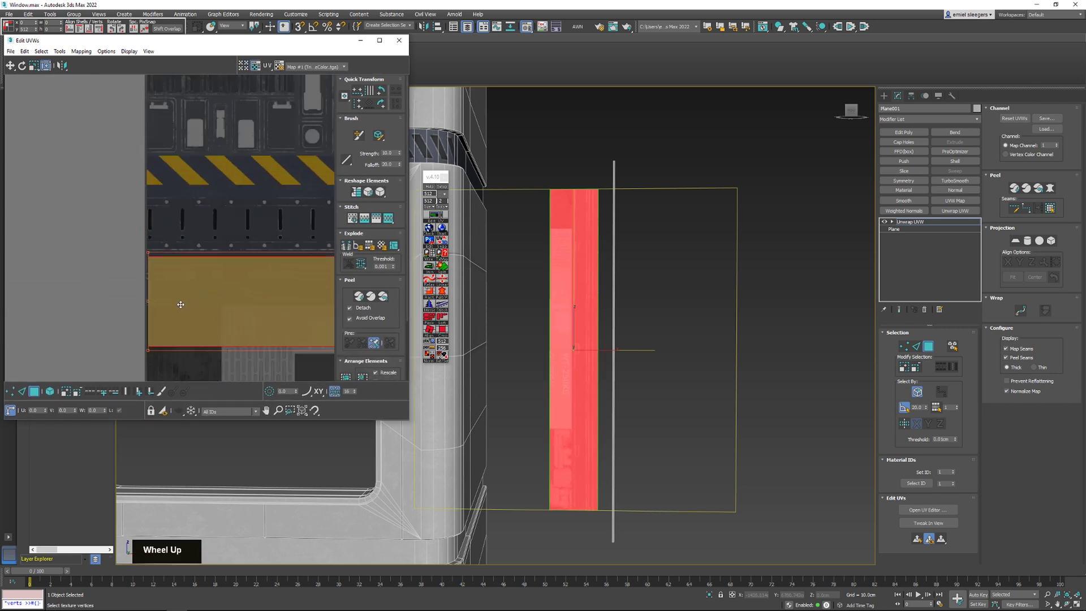
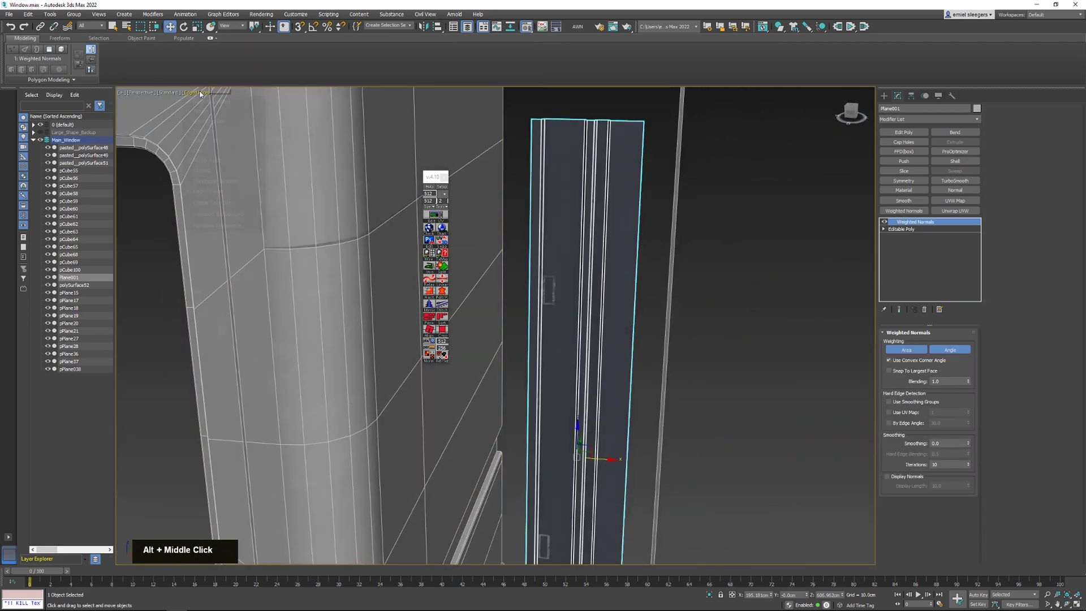
Orbit to the thin vertical strip pPlane038 before unwrapping it to the trim sheet.
middle_click(684, 220)
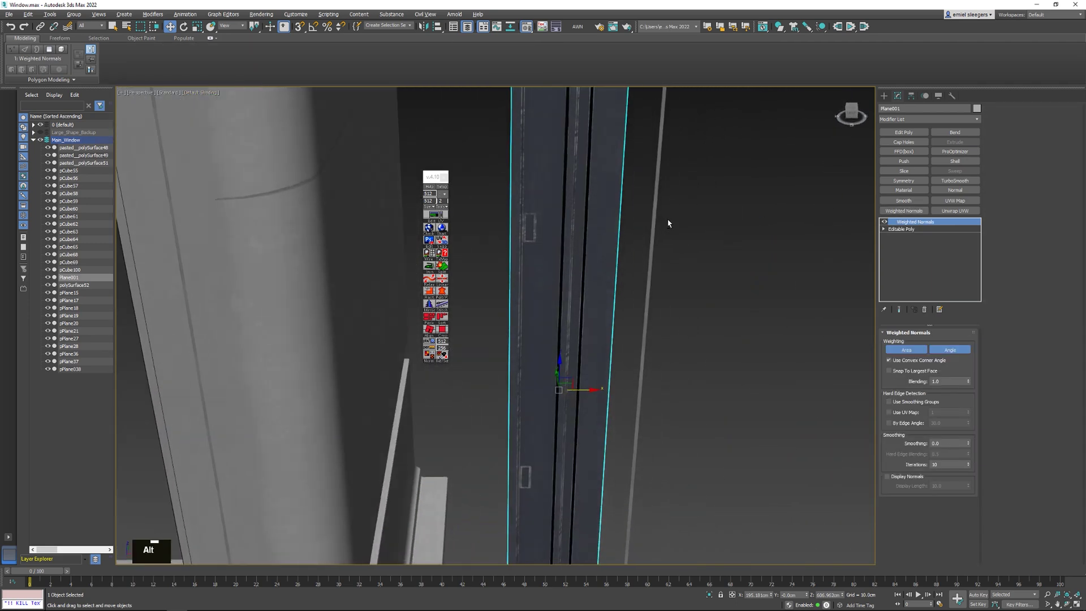
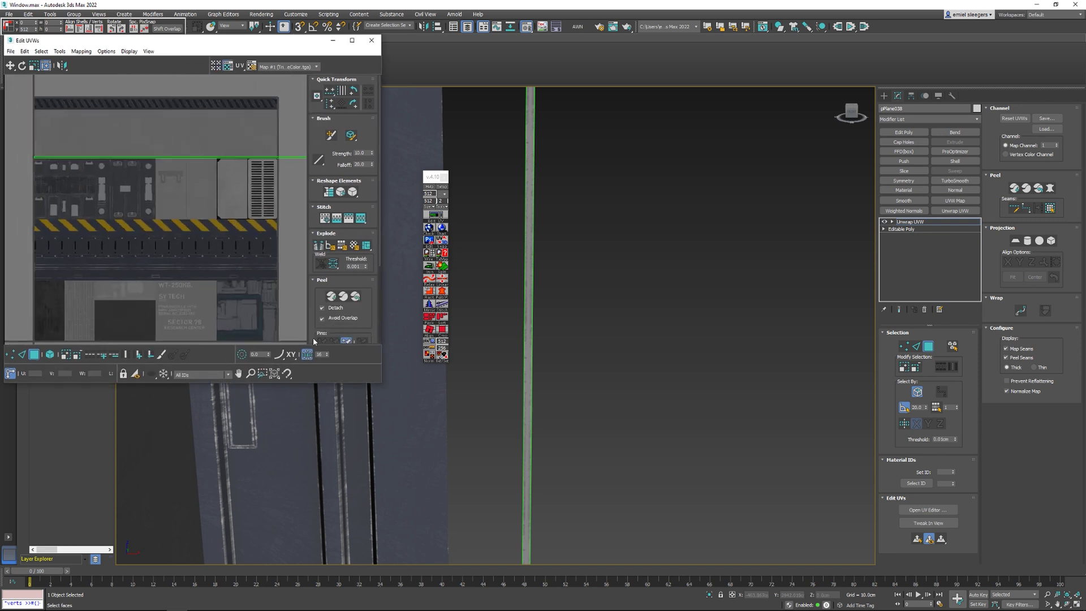
Move the thin strip's UVs onto the plain band and frame the WT-250KG label area for the decal plane.
middle_click(126, 222)
scroll("up", 3)
middle_click(355, 210)
scroll("down", 3)
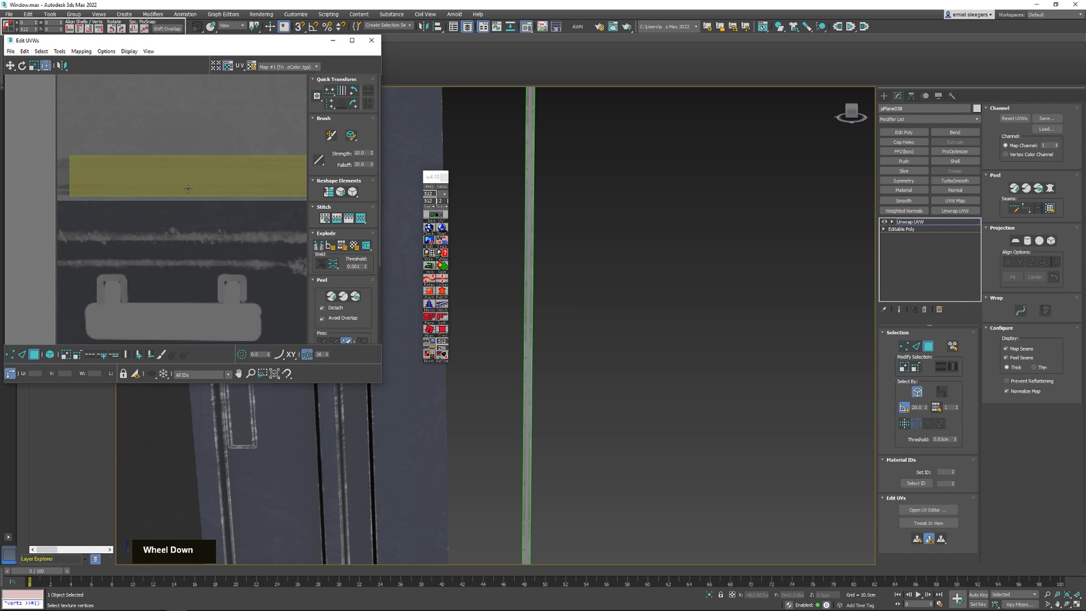
middle_click(354, 210)
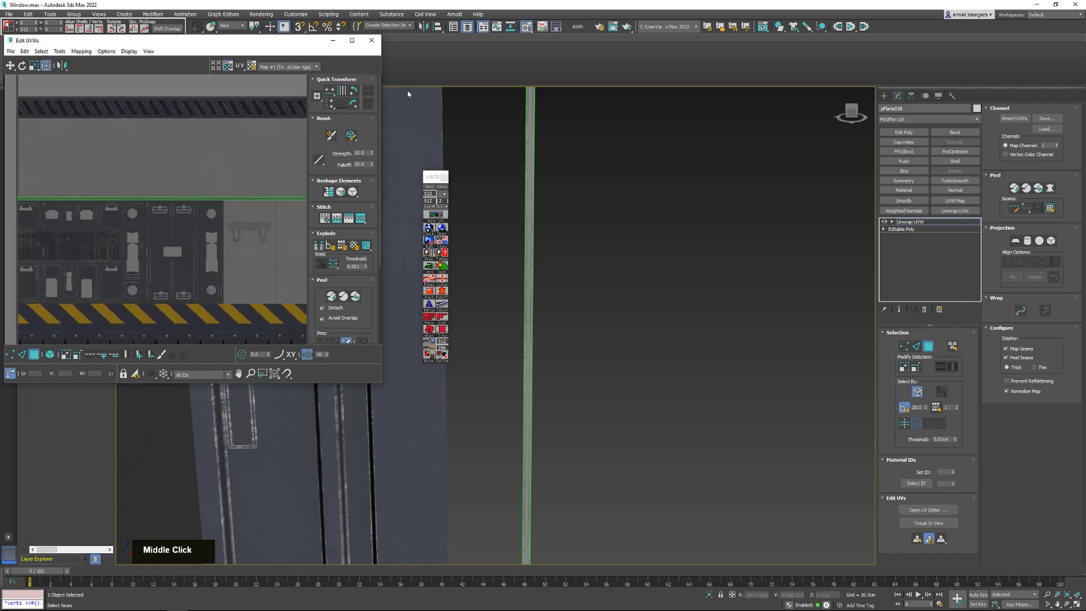
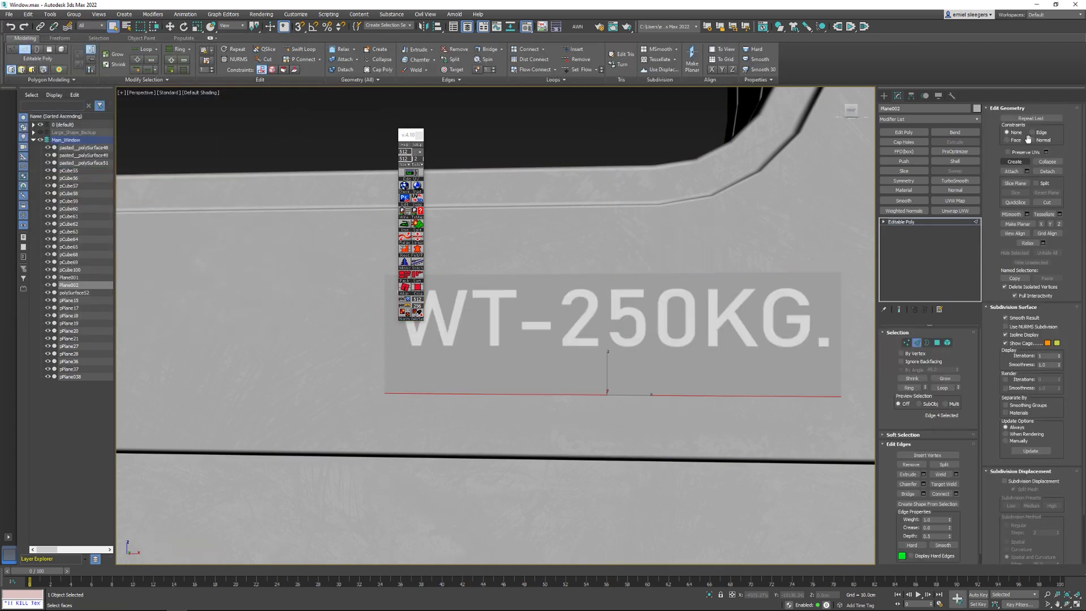
Switch to Move (W) to pull the decal plane's bottom edge up around the WT-250KG label.
key("w")
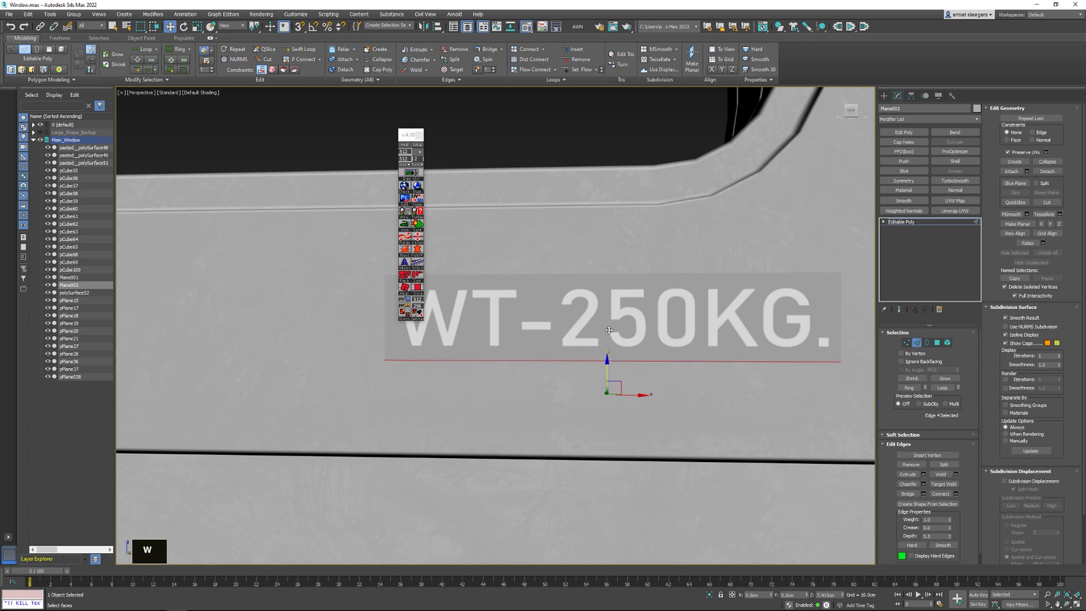
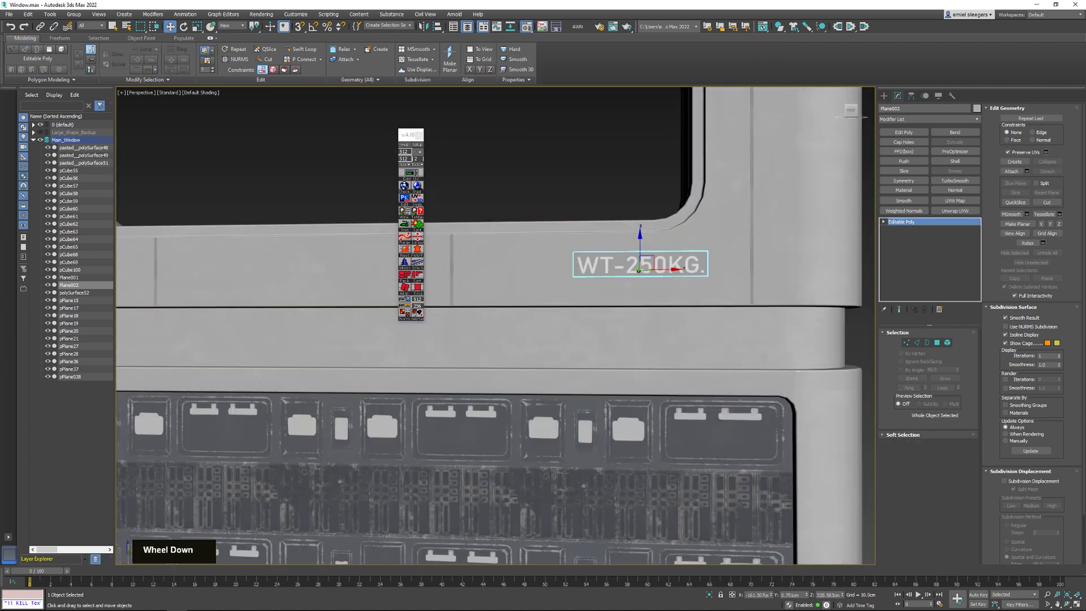
Browse the Content Browser to the Trim_Sheet_BaseColor texture and Trimsheet_01 material instance.
scroll("down", 3)
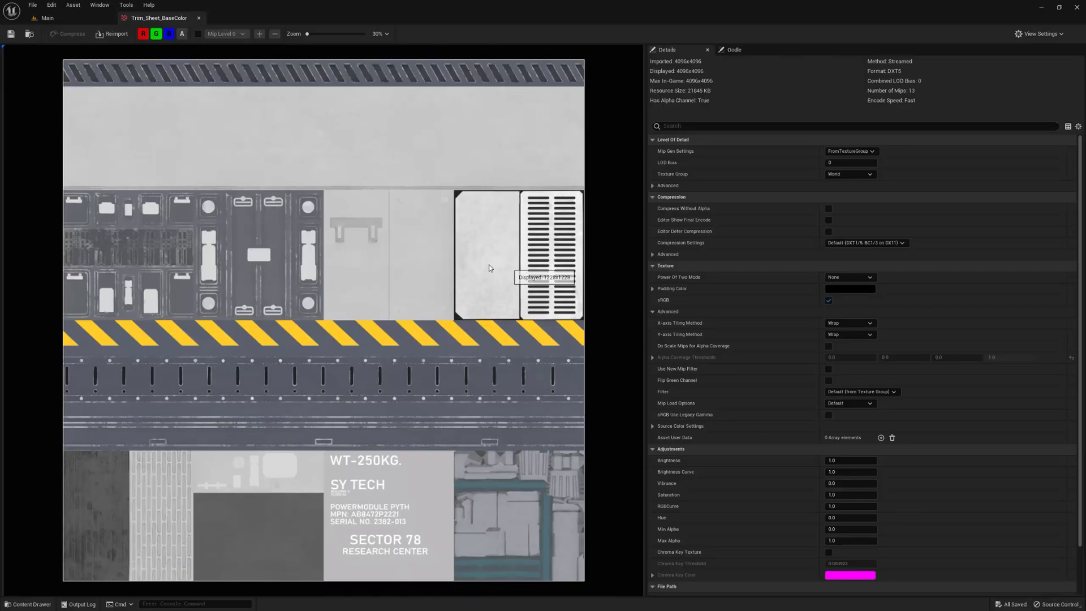
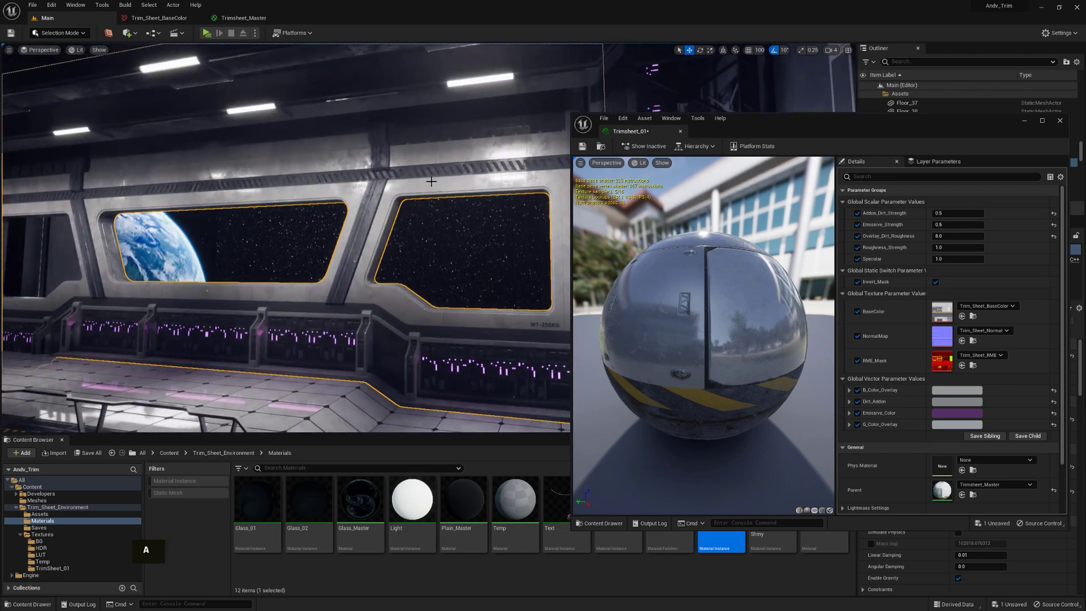
right_click(431, 179)
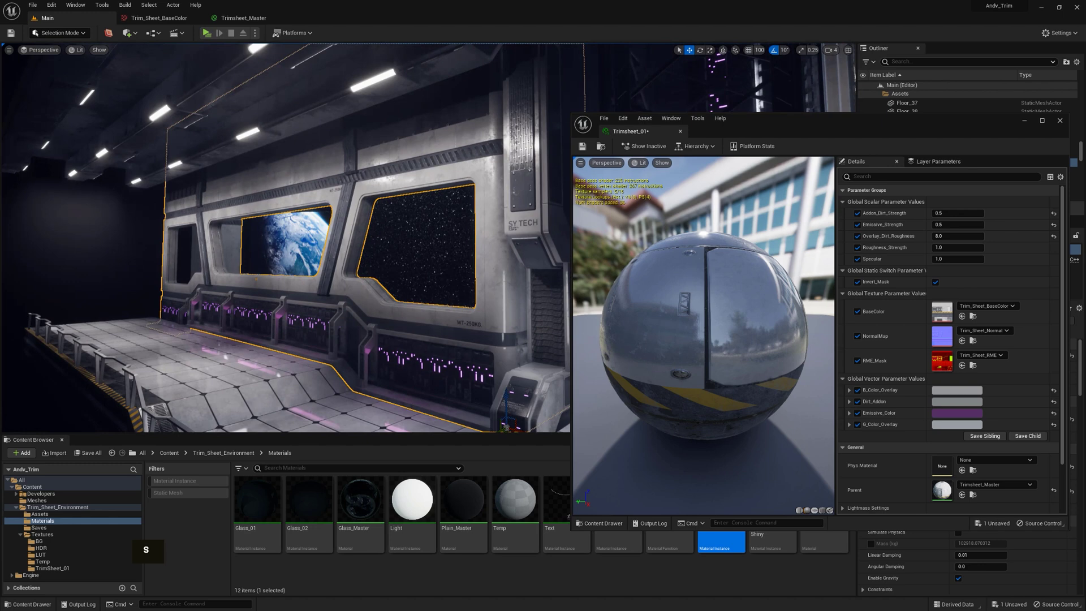